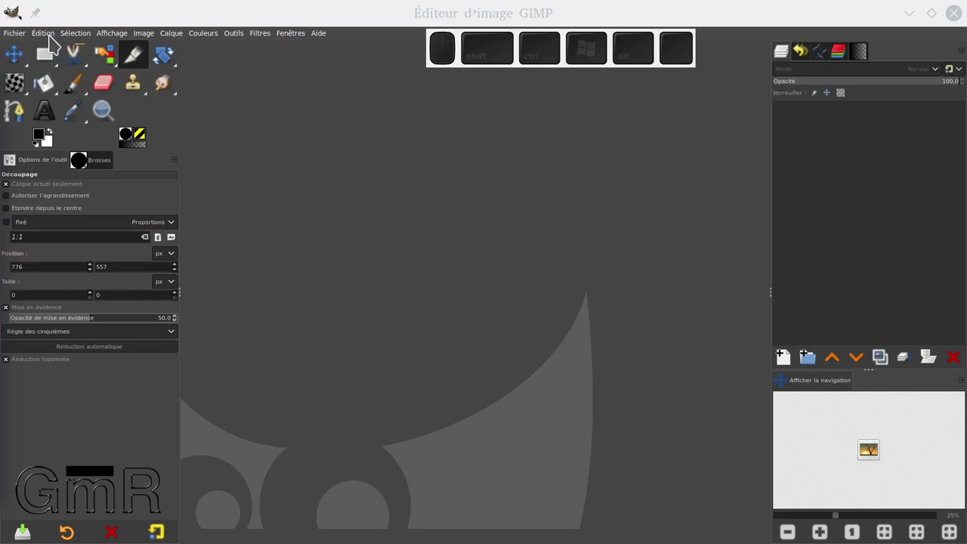
Step: Browse the Édition menu, then reach the transform tools list under Outils
click(52, 41)
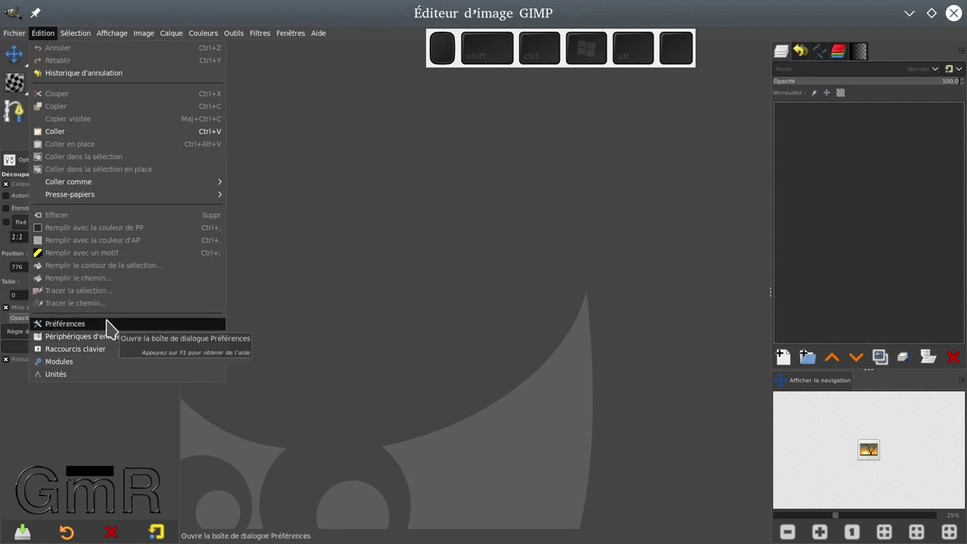
click(371, 153)
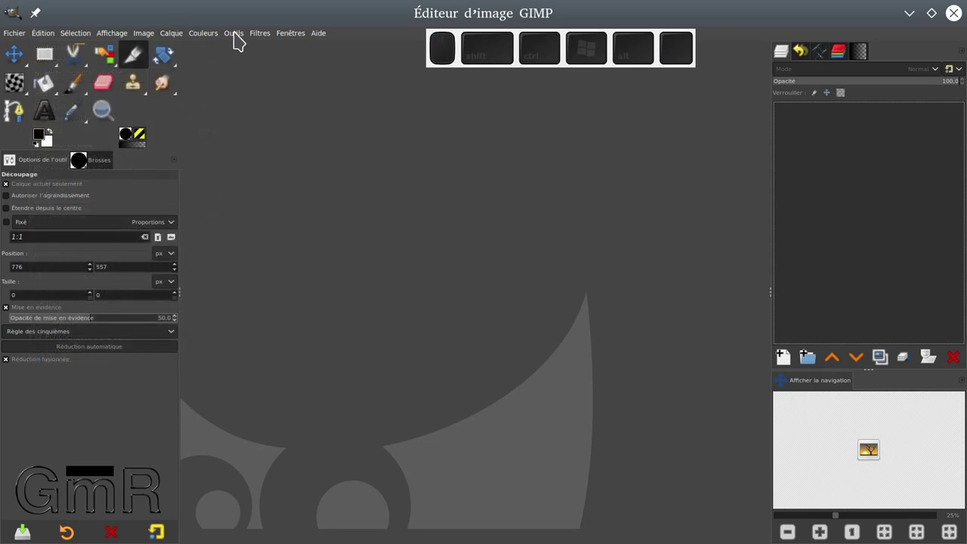
click(238, 37)
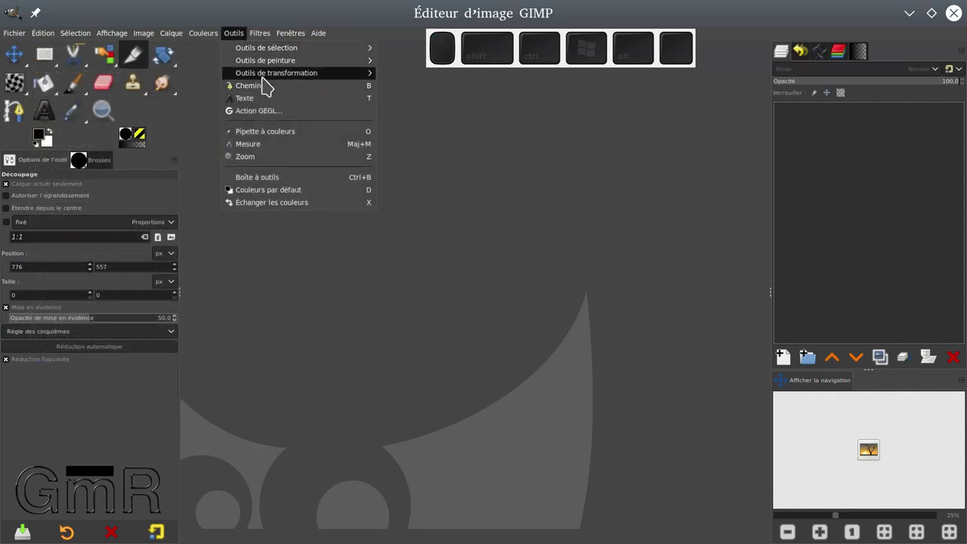
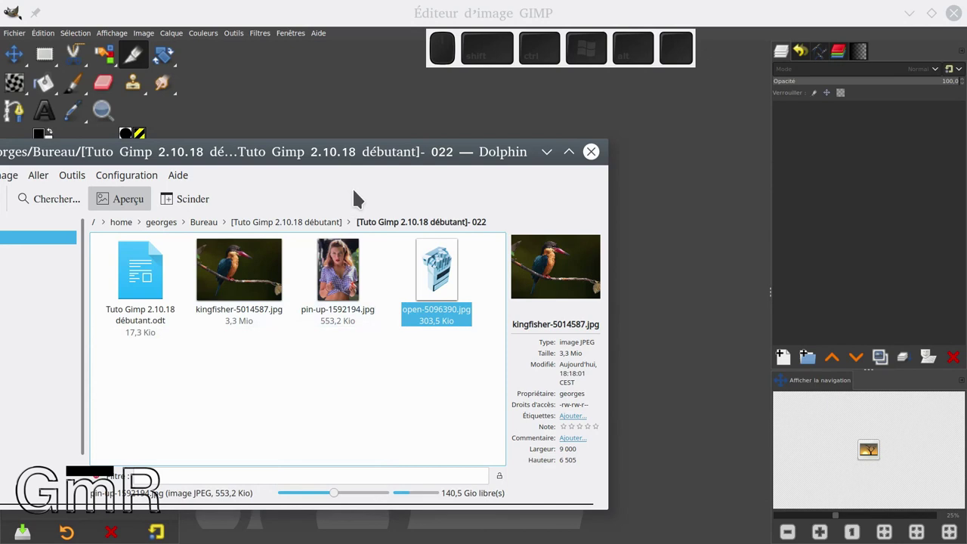
Step: Drag pin-up-1592194.jpg from Dolphin into GIMP to open it
click(362, 161)
drag(252, 284, 606, 210)
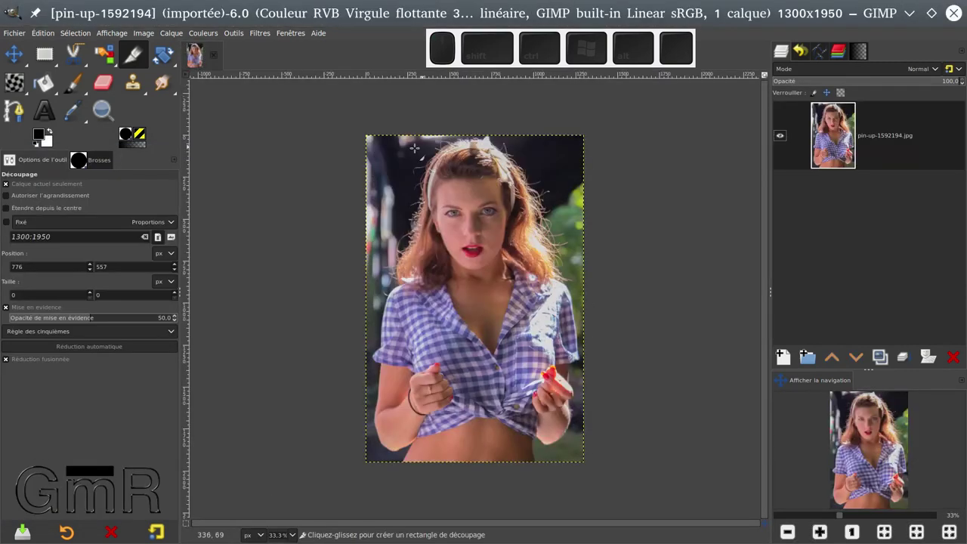
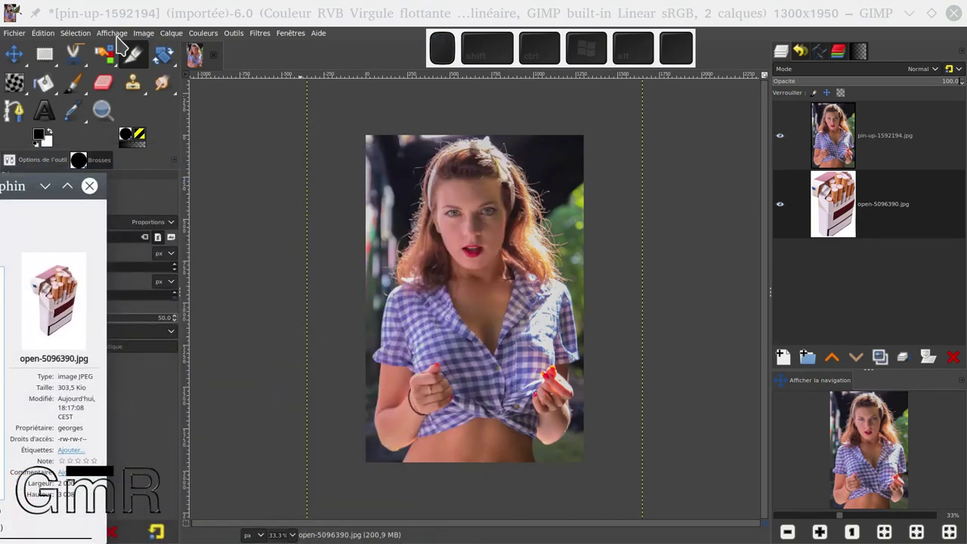
Step: Add open-5096390.jpg as a layer beneath the pin-up photo
click(124, 41)
click(136, 67)
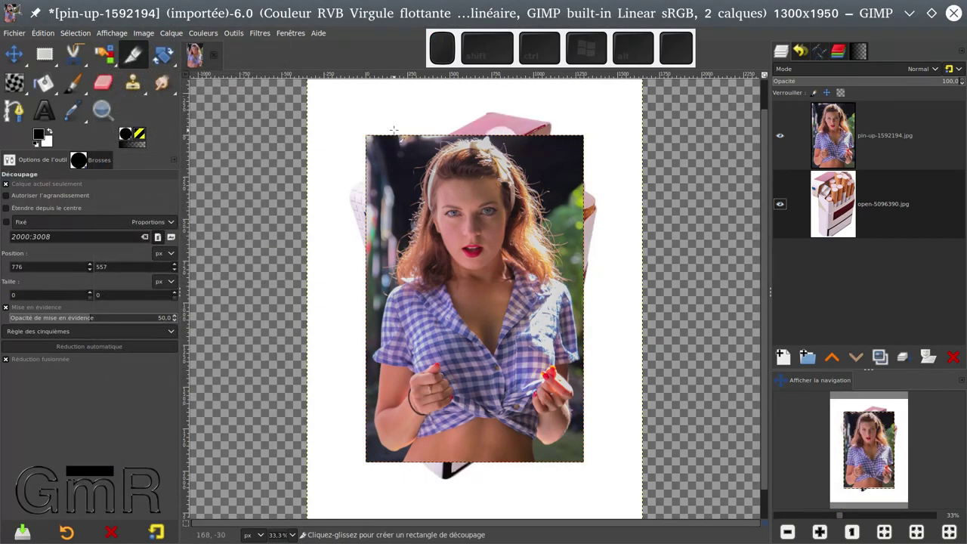
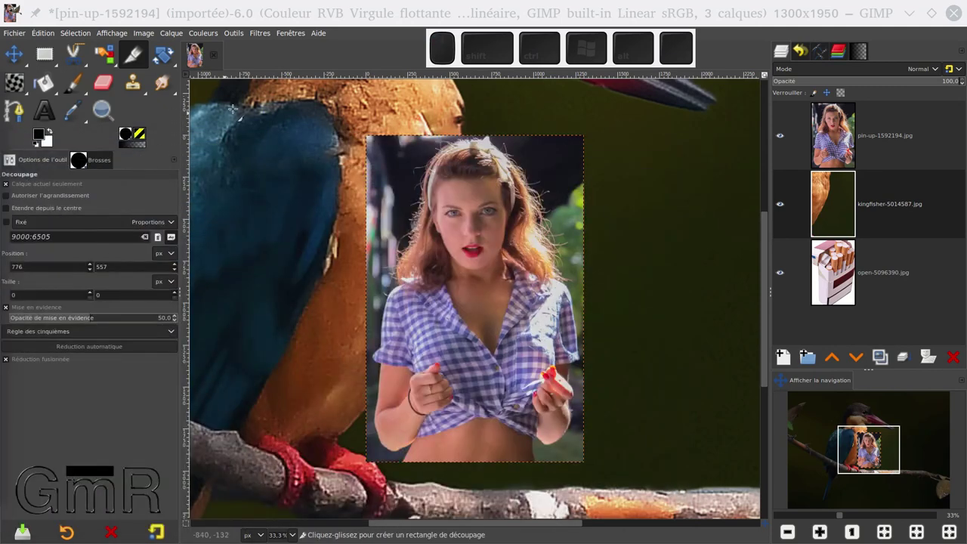
Step: Hide the kingfisher layer and restore the canvas to the pin-up size at 33% zoom
scroll(down, 3)
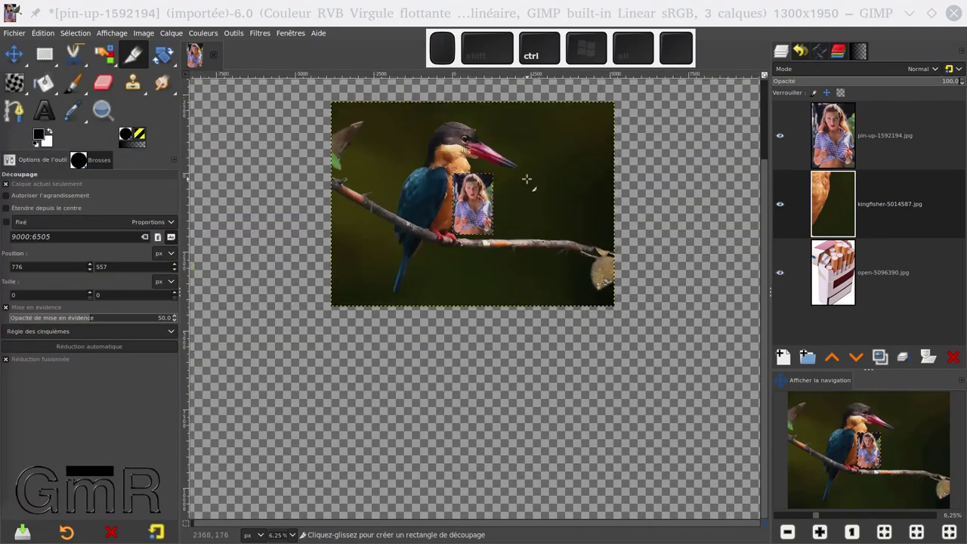
scroll(up, 3)
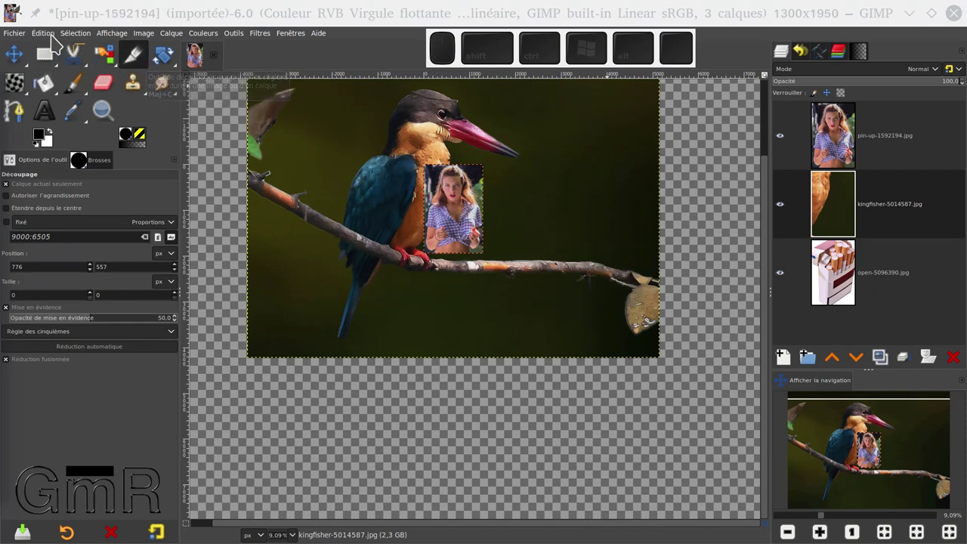
click(106, 39)
click(118, 68)
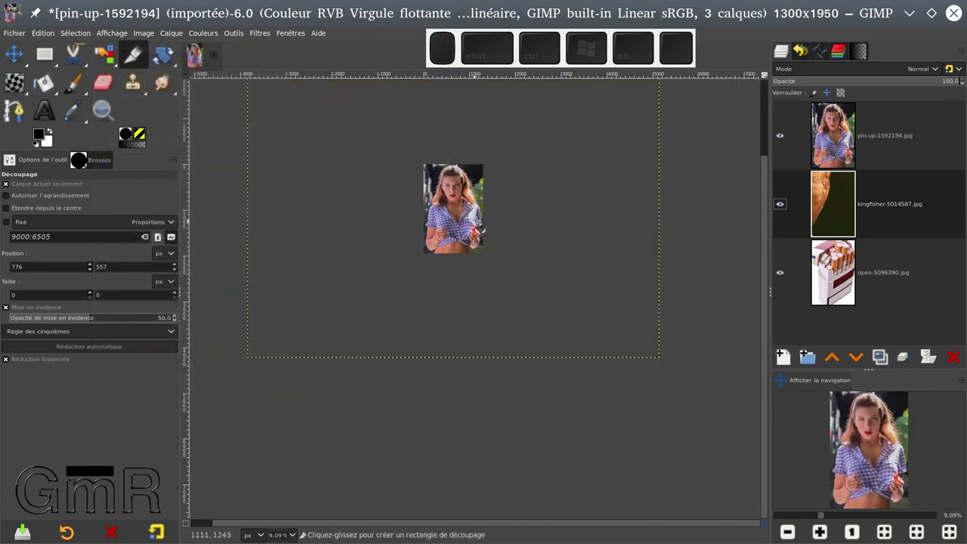
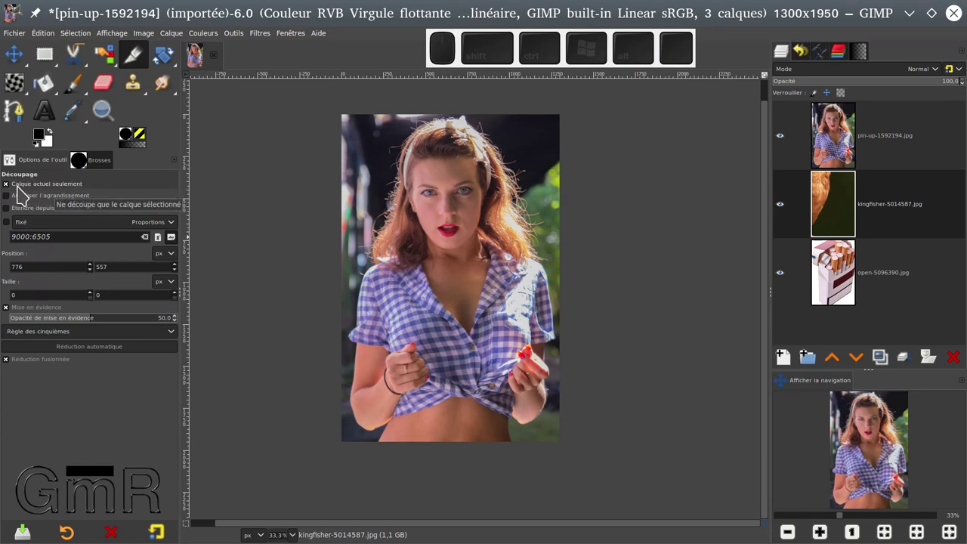
click(25, 196)
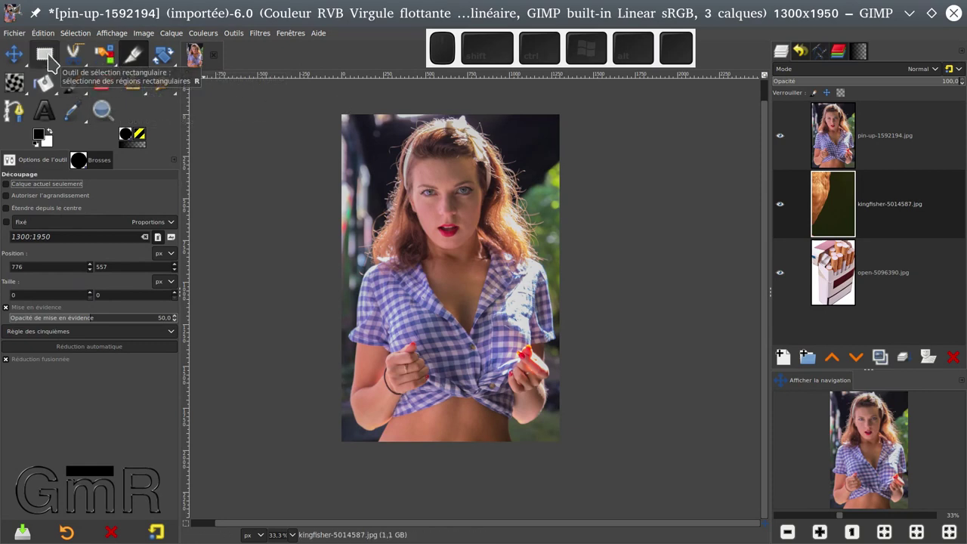
click(53, 63)
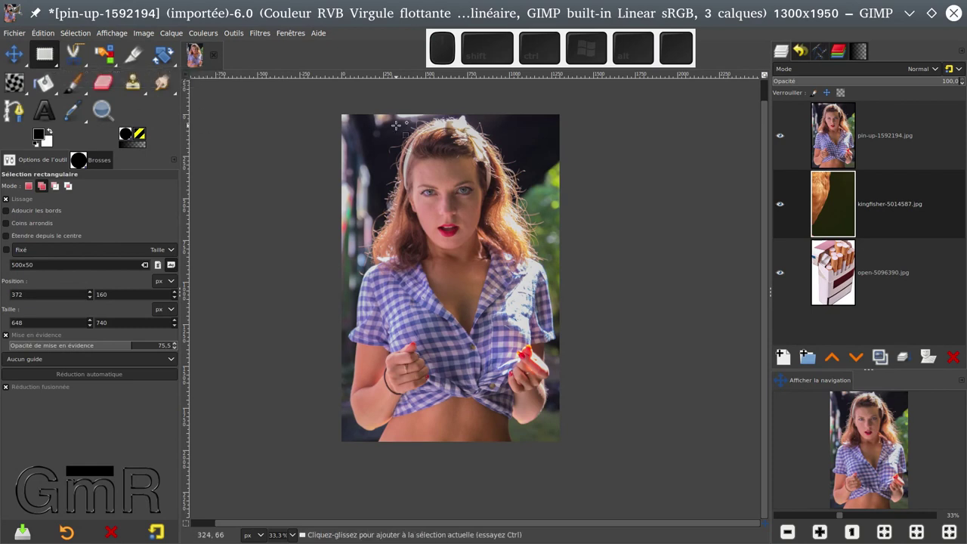
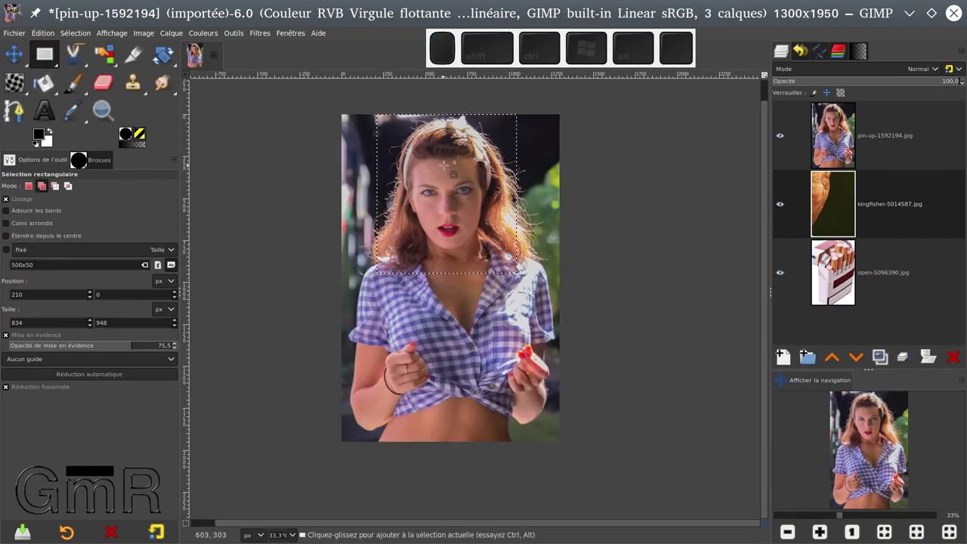
click(835, 138)
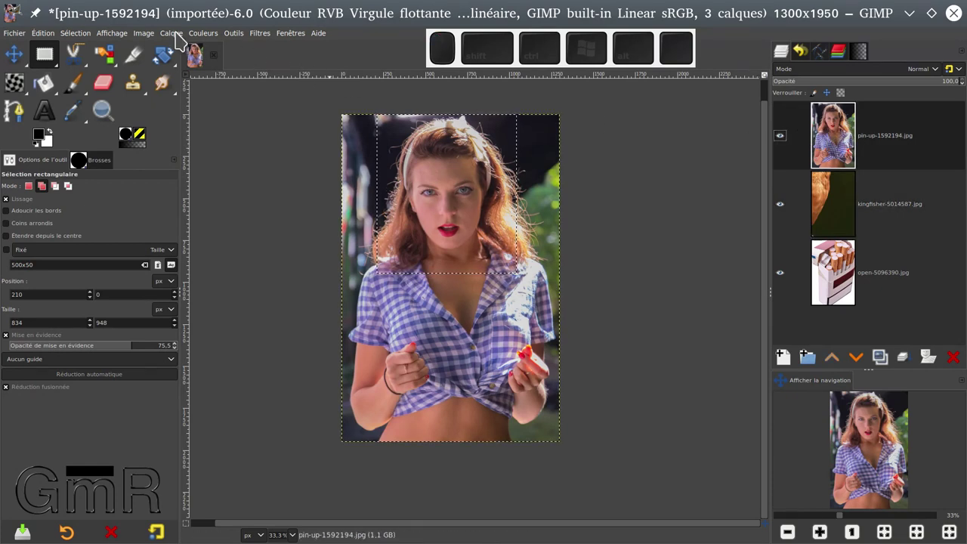
click(180, 41)
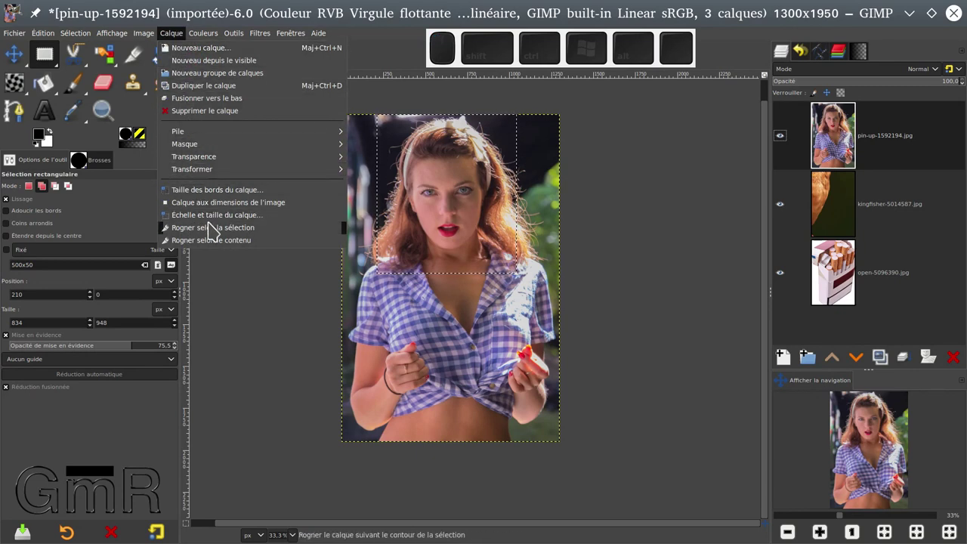
click(213, 233)
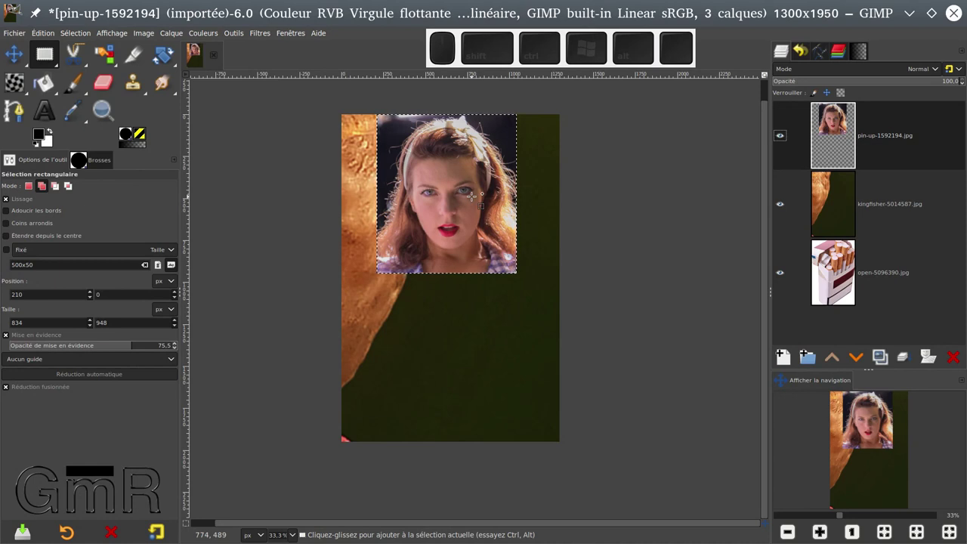
key(ctrl+z)
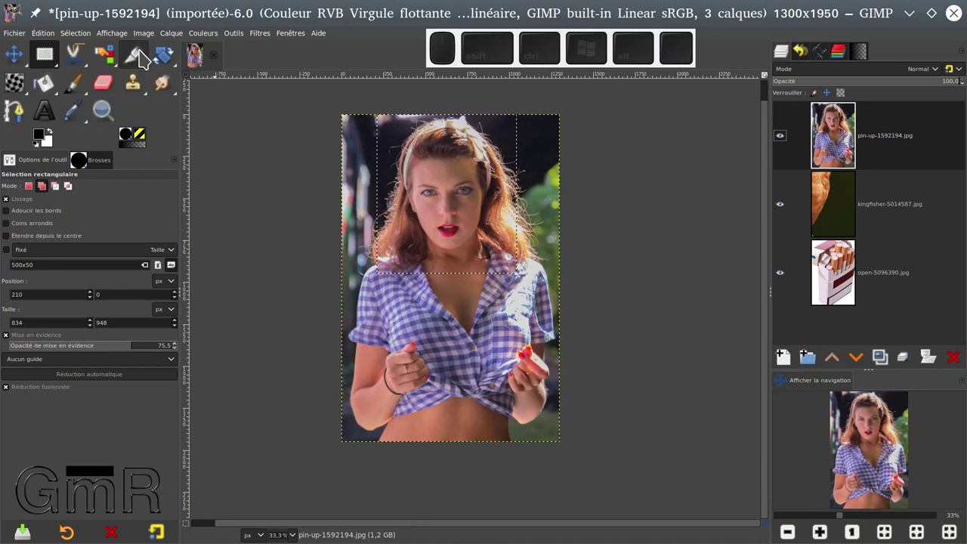
click(146, 59)
key(ctrl+shift+a)
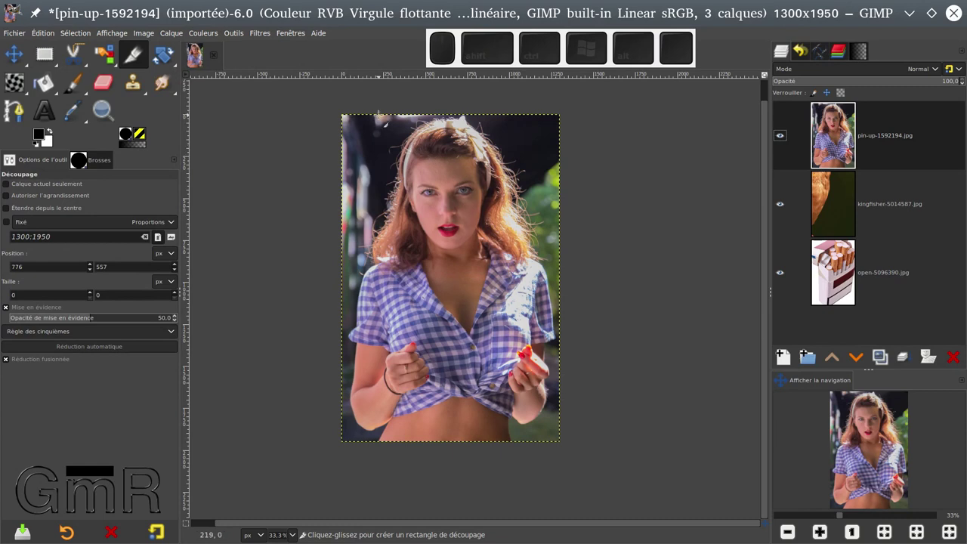
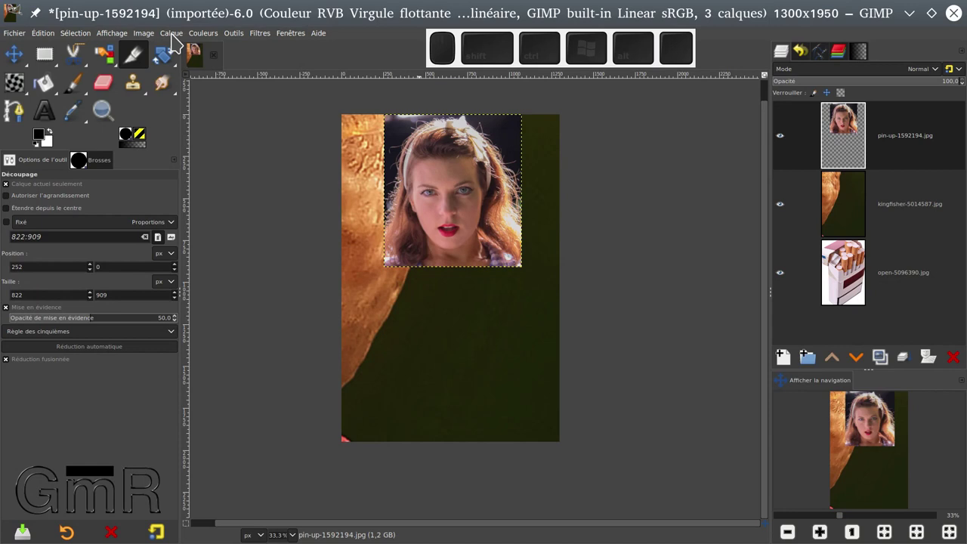
Step: Reach Rogner selon le contenu in the Calque menu for the pin-up layer
click(175, 40)
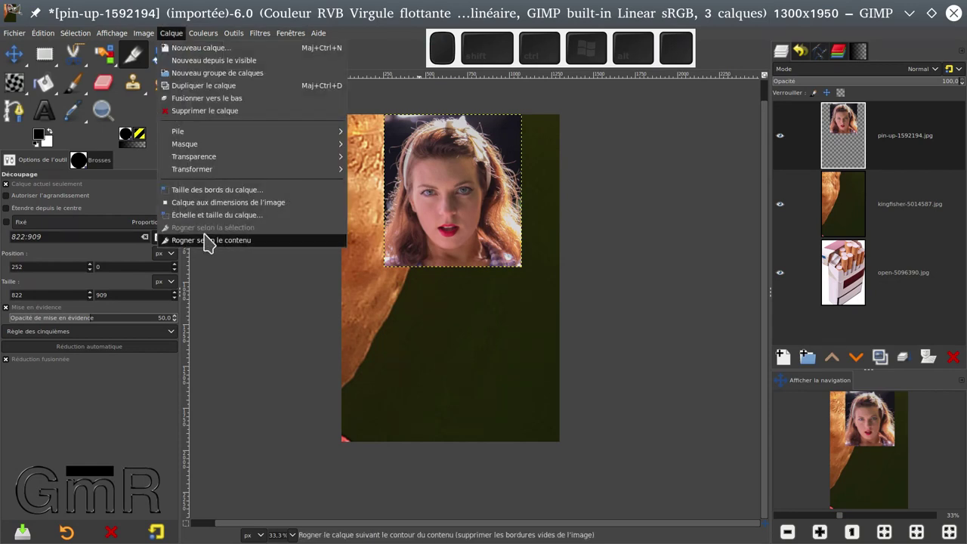
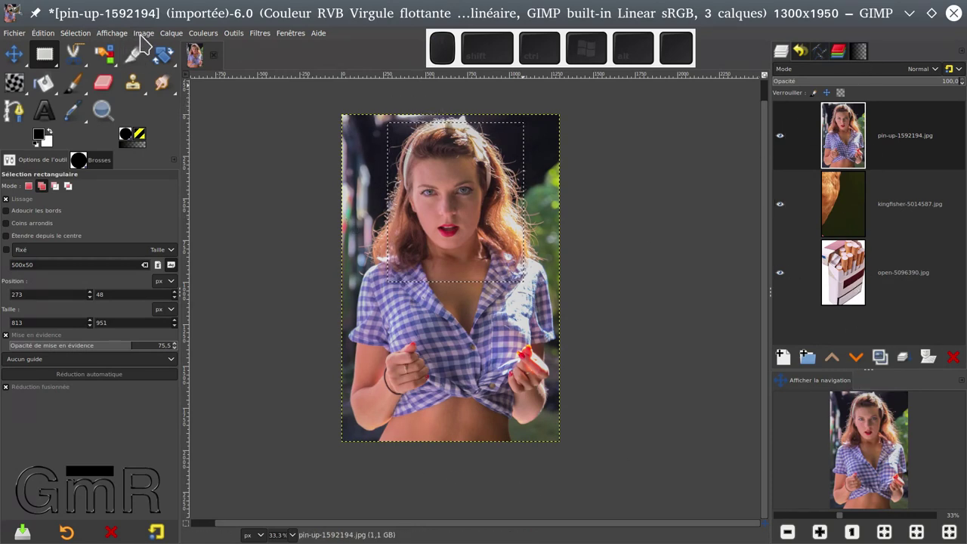
Step: Crop the image to the face selection, undo it, and clear the selection
click(144, 40)
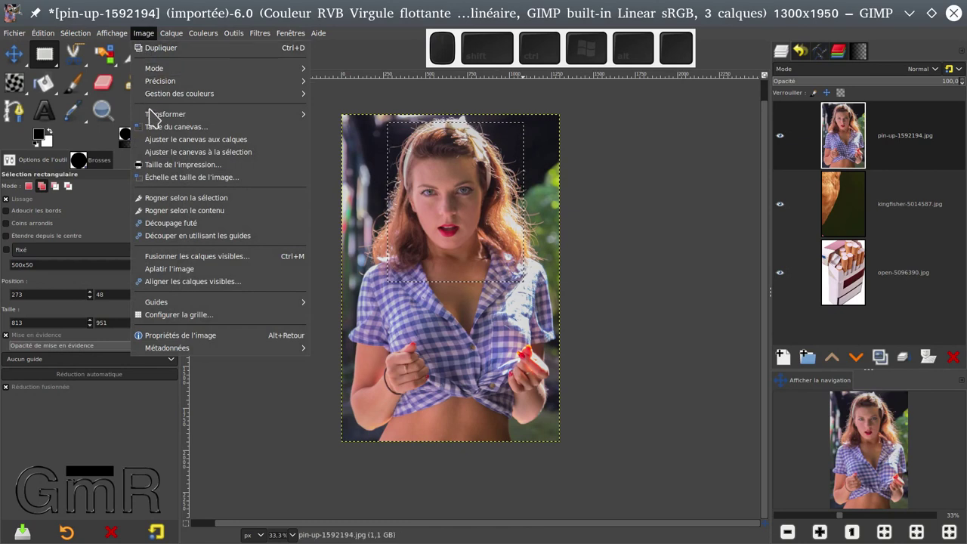
click(174, 202)
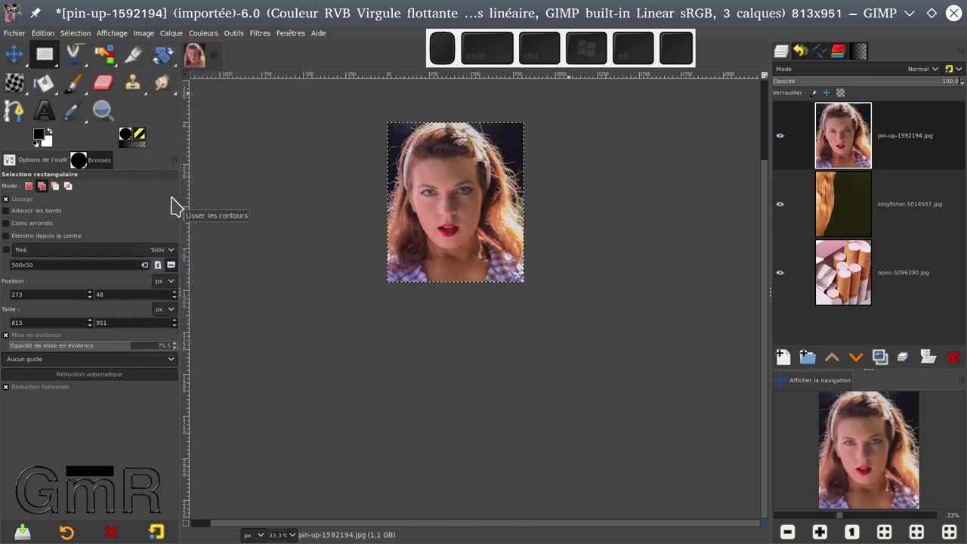
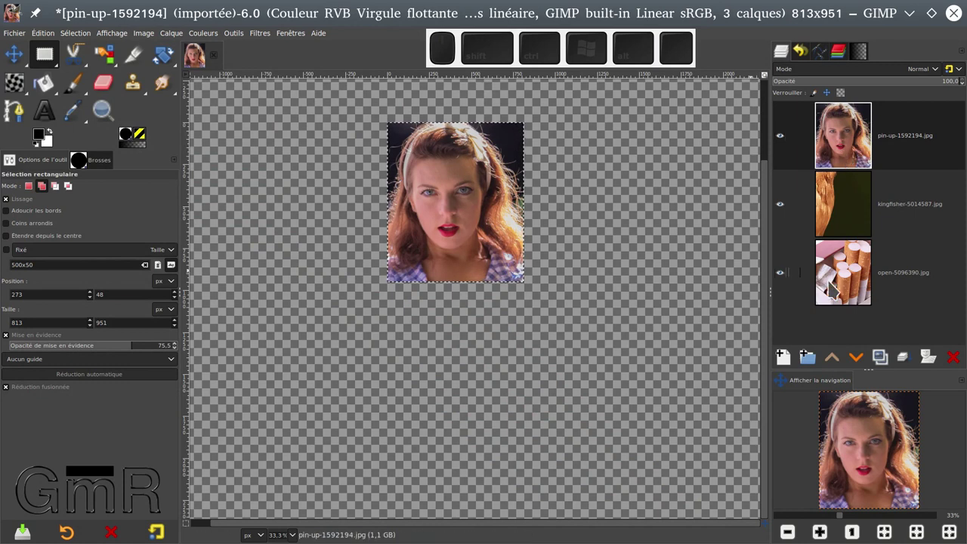
key(ctrl+z)
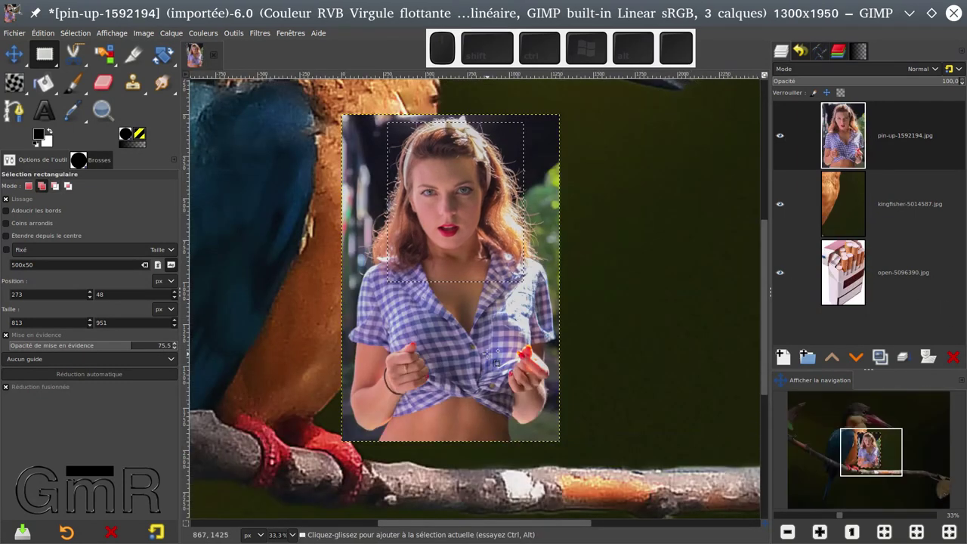
key(ctrl+shift+a)
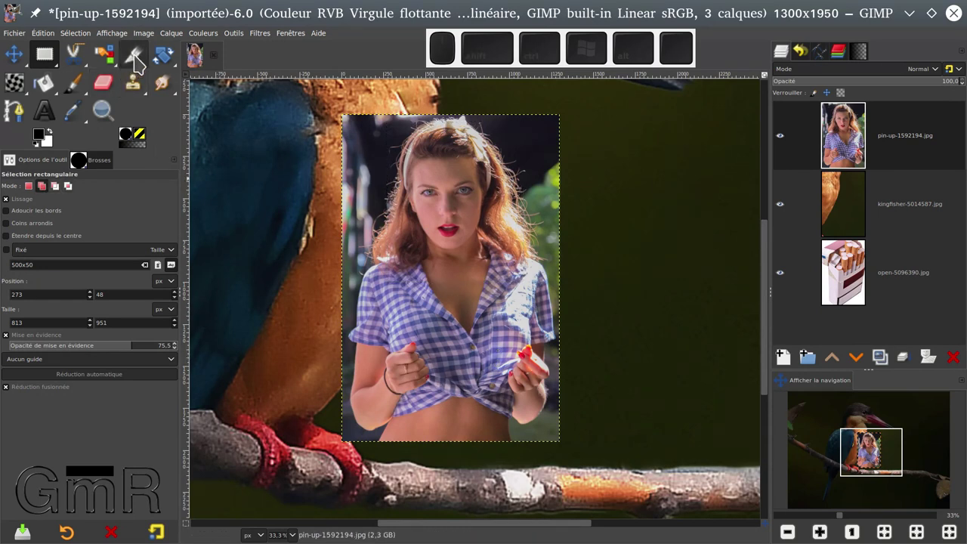
Step: Switch to the Crop tool with 'Current layer only' unticked so all layers are affected
click(139, 64)
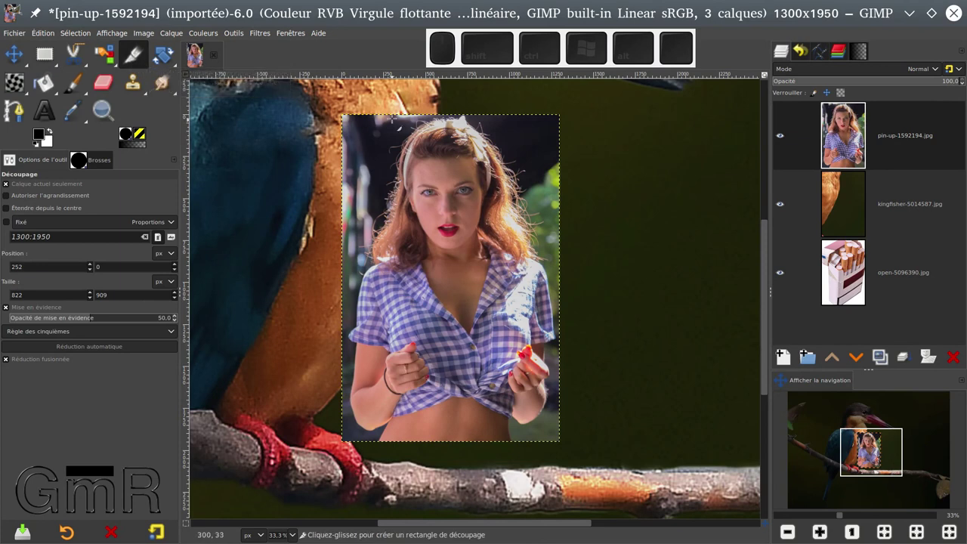
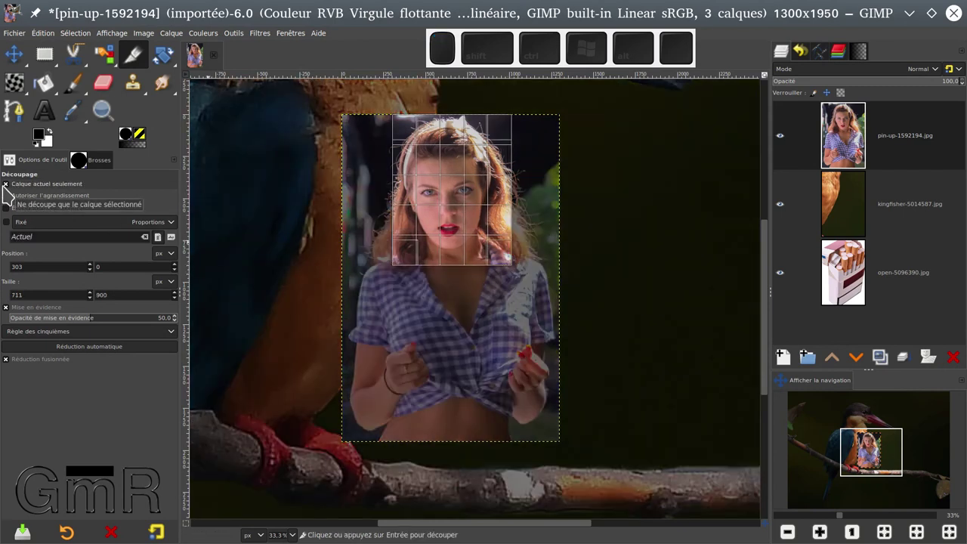
click(10, 195)
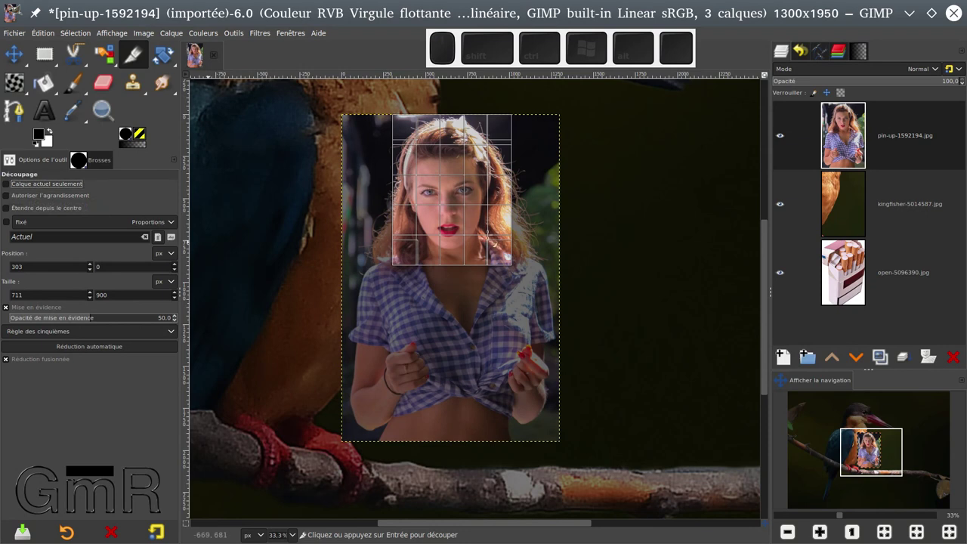
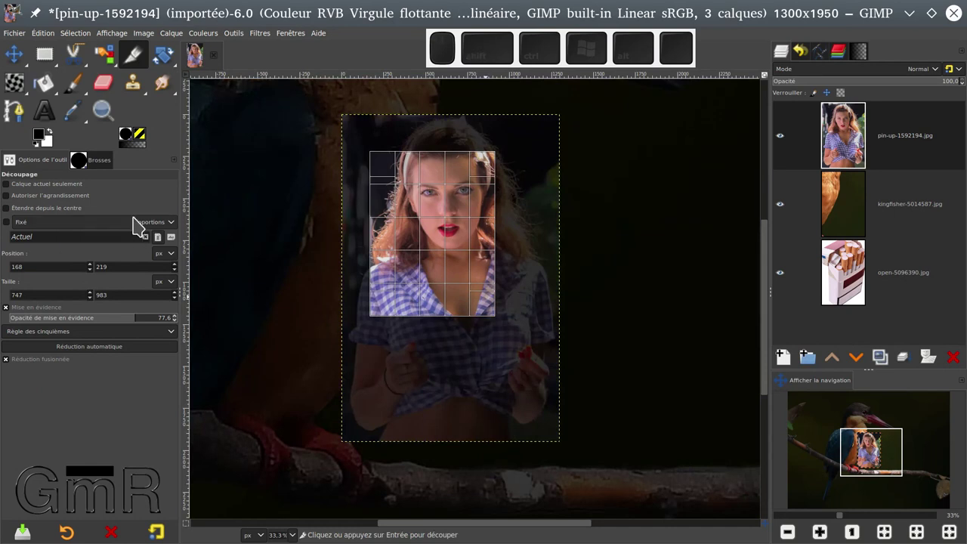
Step: Set the crop's composition guides to Rule of thirds and allow growing past the image
click(138, 225)
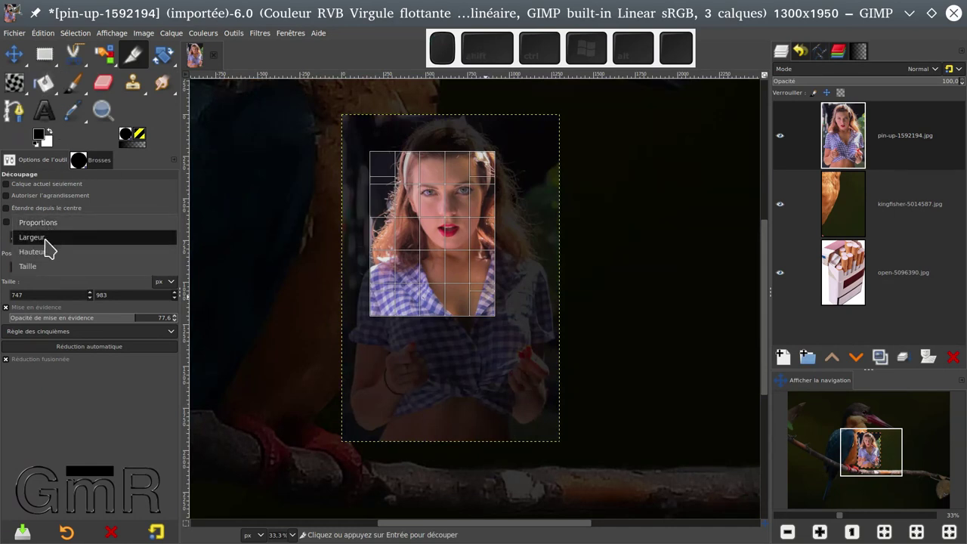
click(140, 162)
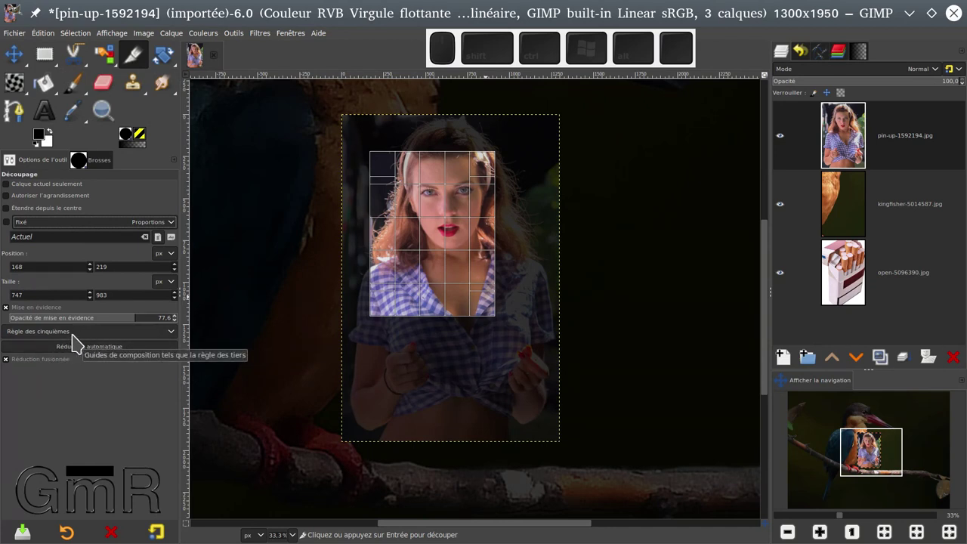
drag(77, 344, 78, 296)
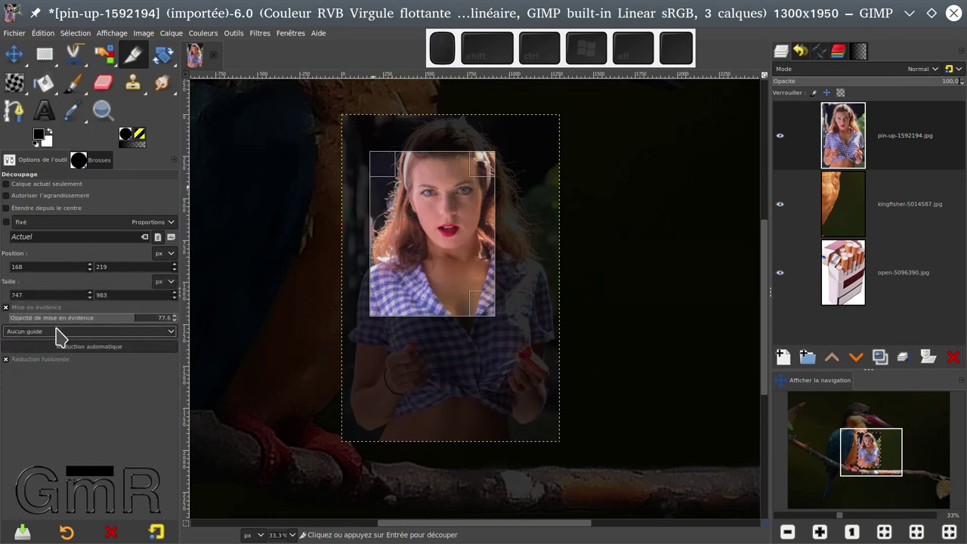
drag(62, 339, 68, 364)
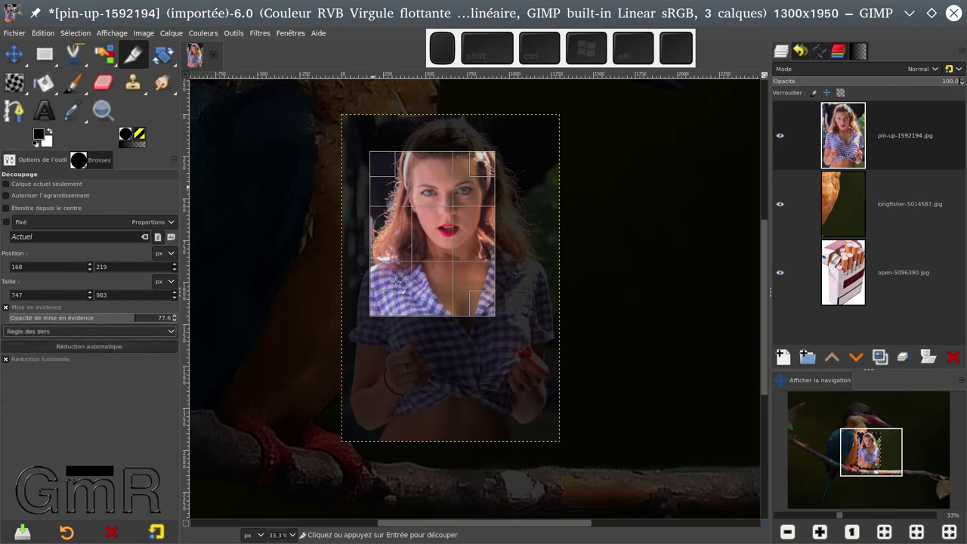
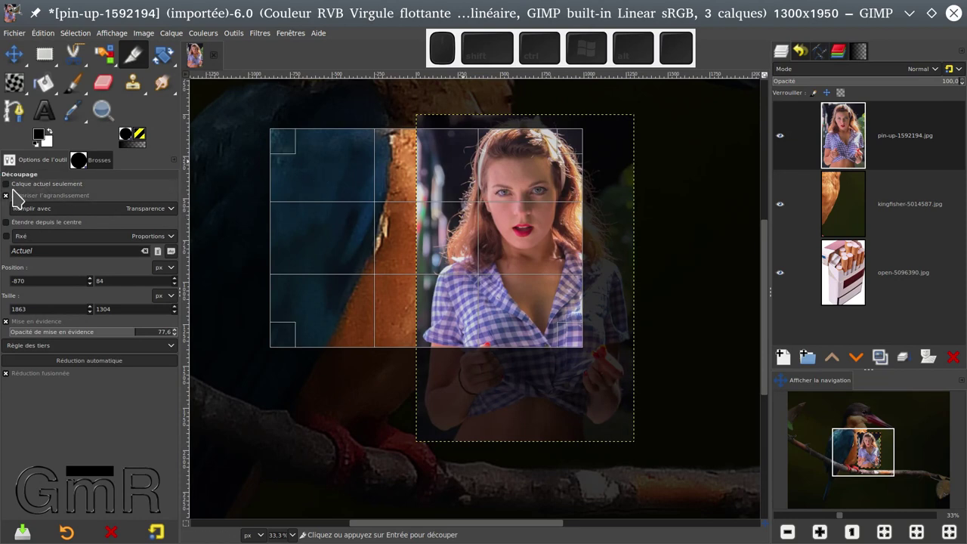
Step: Apply a trial enlarging crop on the current layer only, then undo it
click(12, 197)
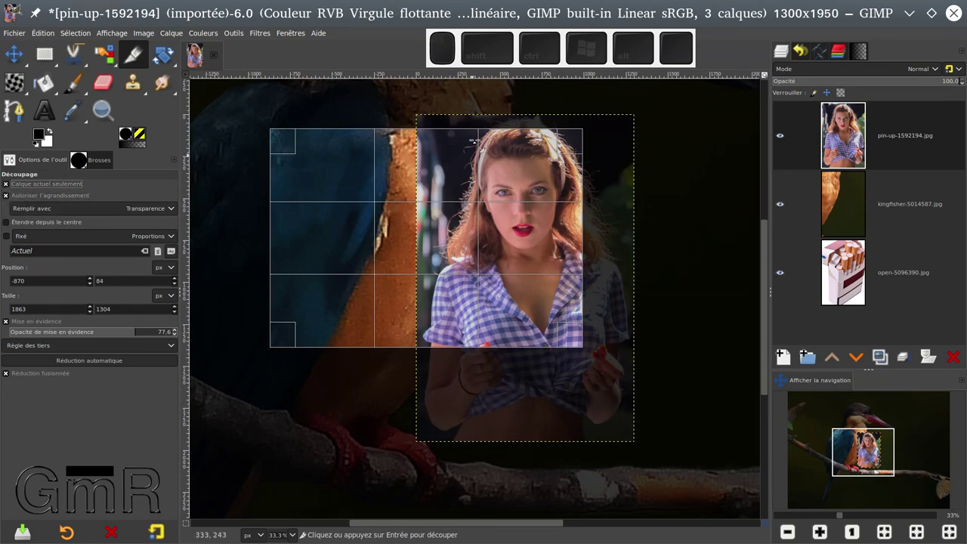
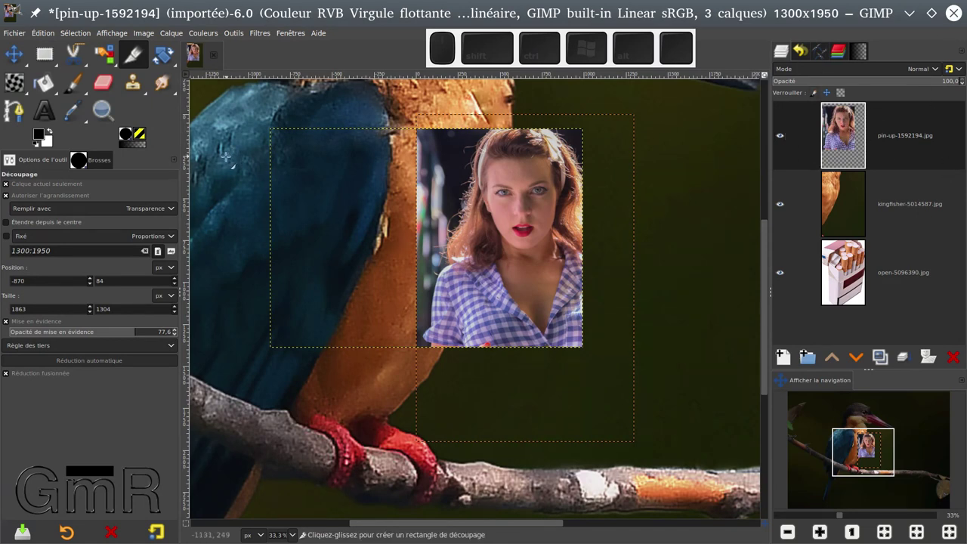
key(ctrl+z)
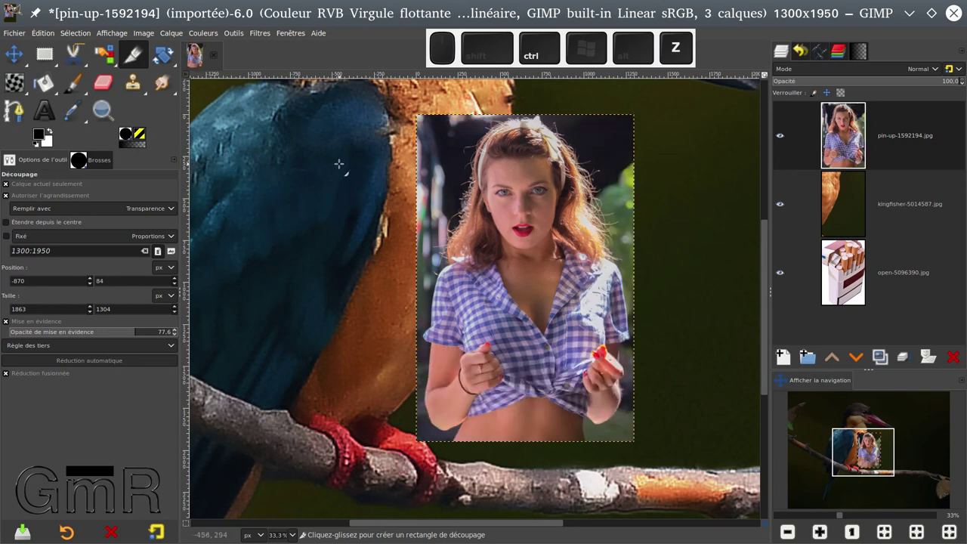
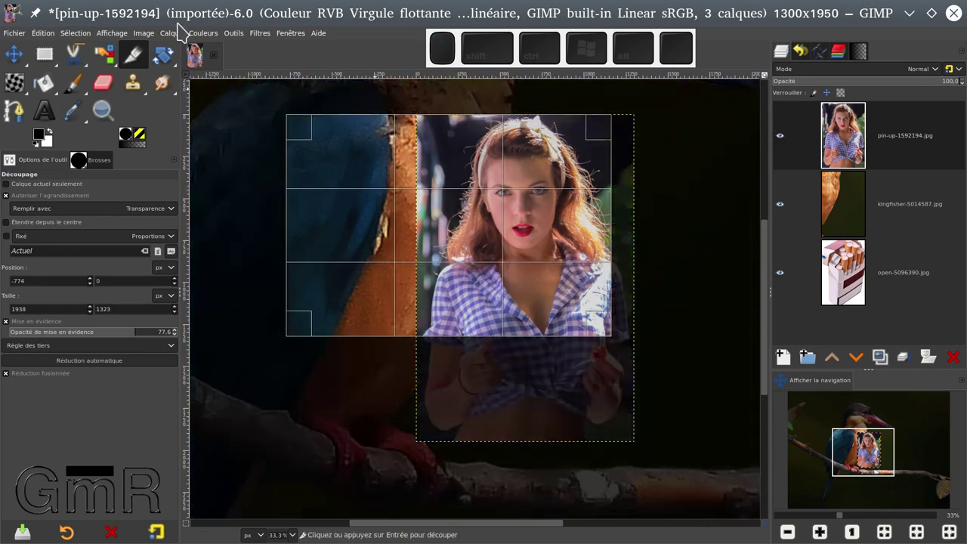
Step: Apply the enlarged crop over the kingfisher, then undo it to restore the full pin-up
click(121, 42)
click(125, 66)
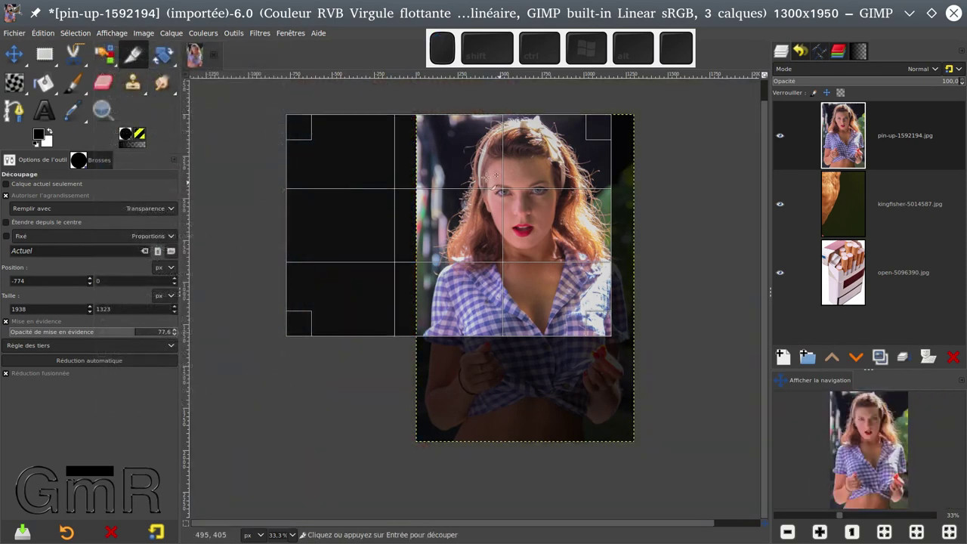
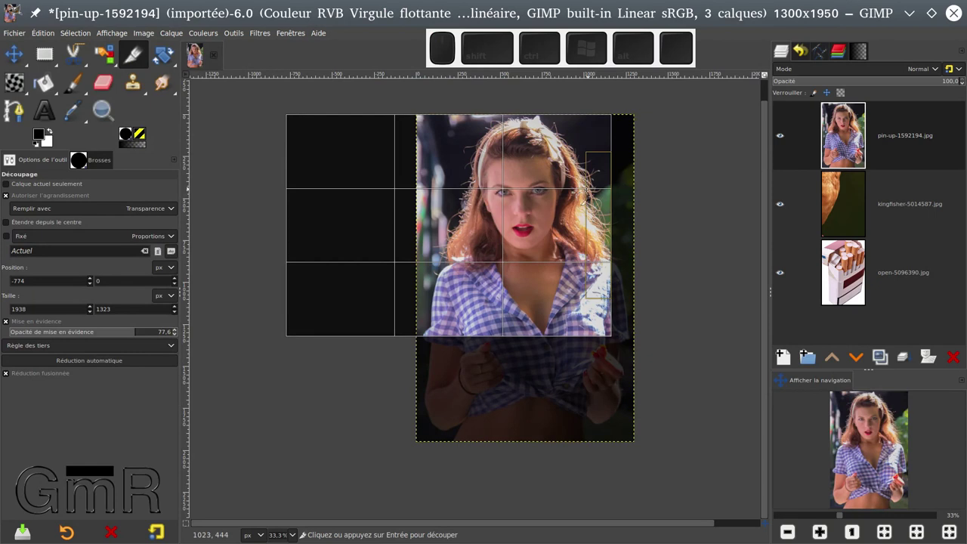
key(ctrl+z)
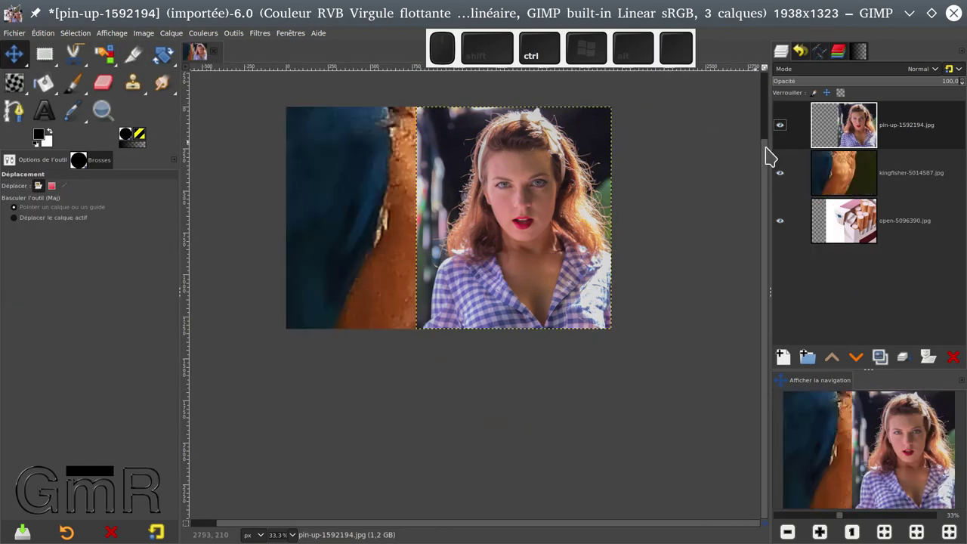
key(ctrl+z)
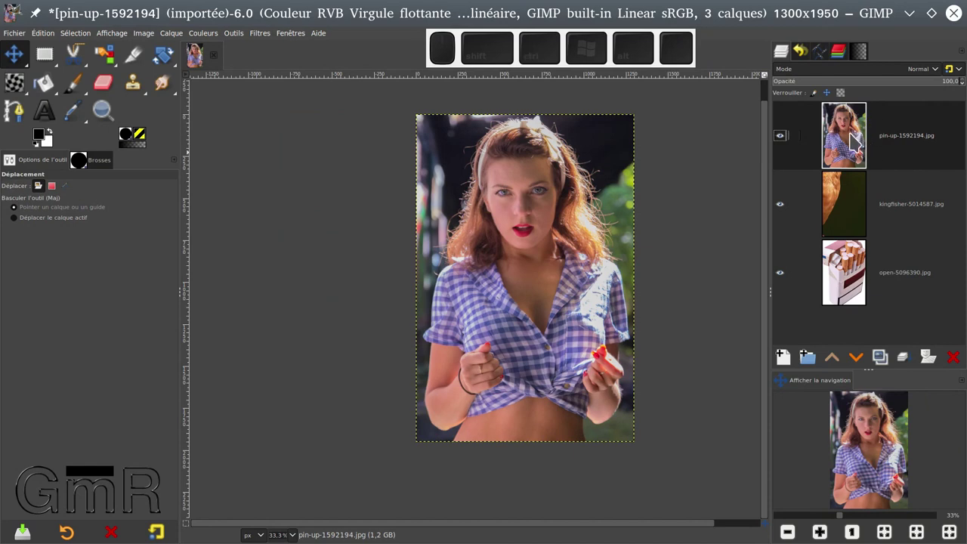
Step: Hide the pin-up layer, activate the kingfisher layer to move its bill, then return to cropping
click(853, 200)
click(783, 139)
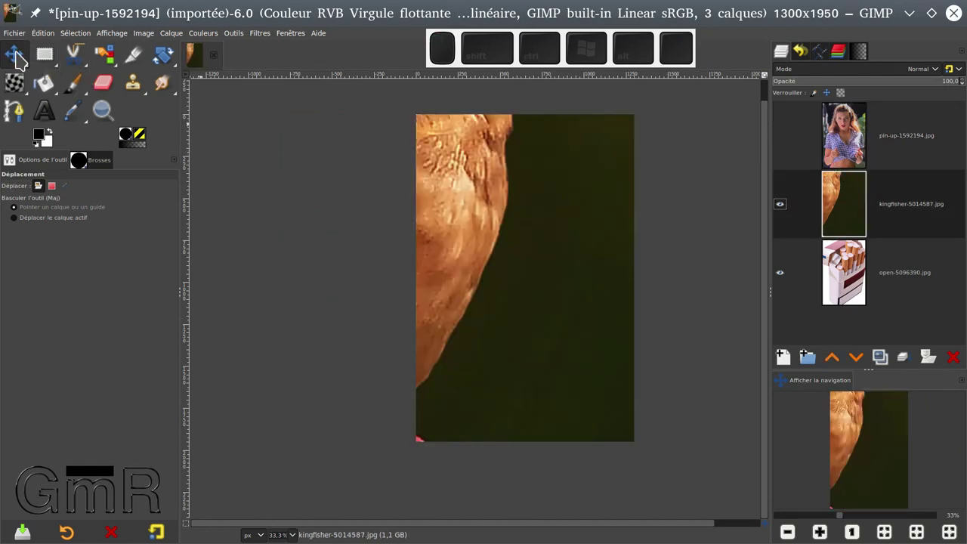
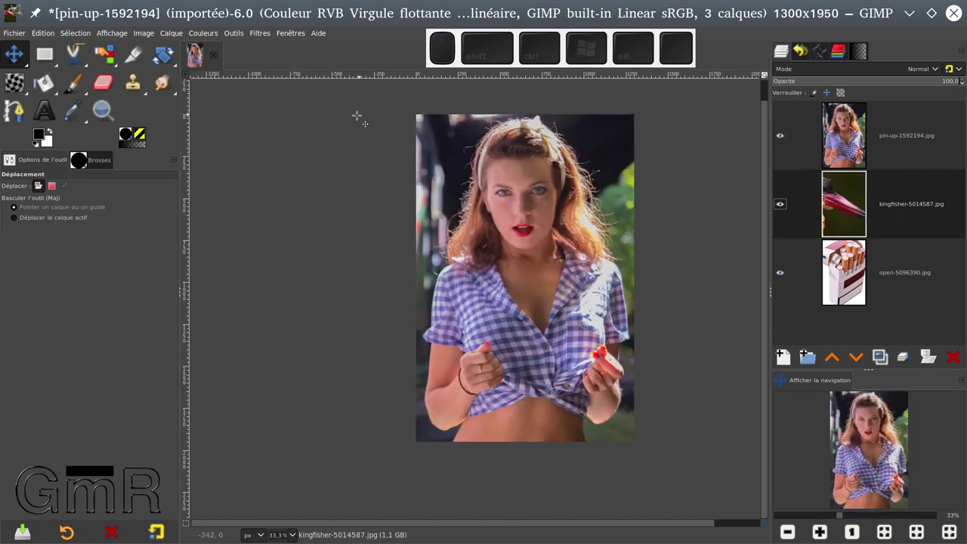
click(141, 63)
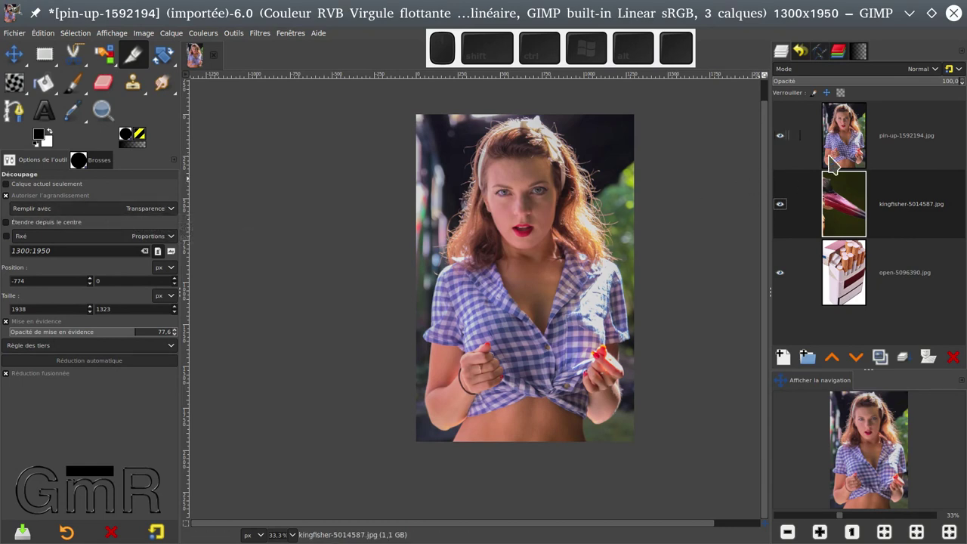
Step: Apply an enlarged crop on the pin-up layer revealing the kingfisher's head, then undo it
click(852, 141)
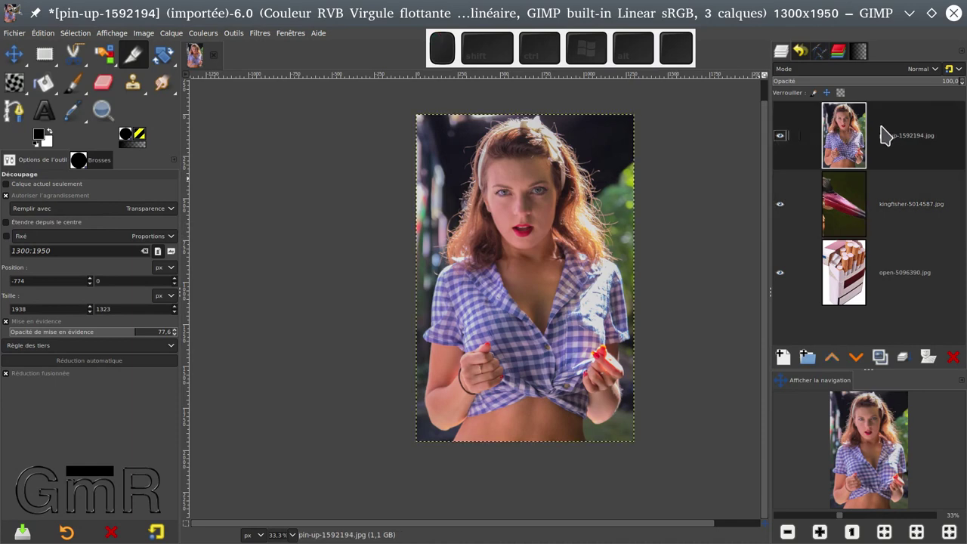
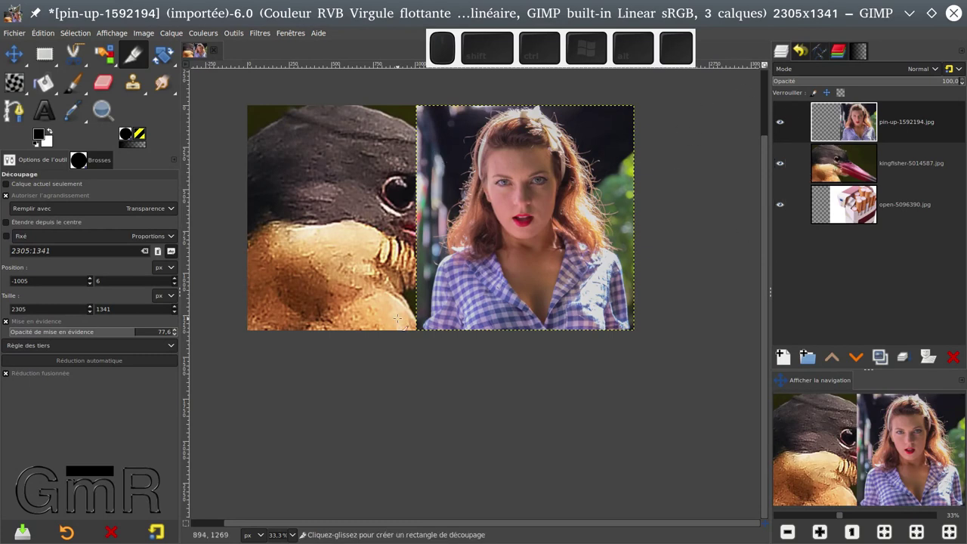
key(ctrl+z)
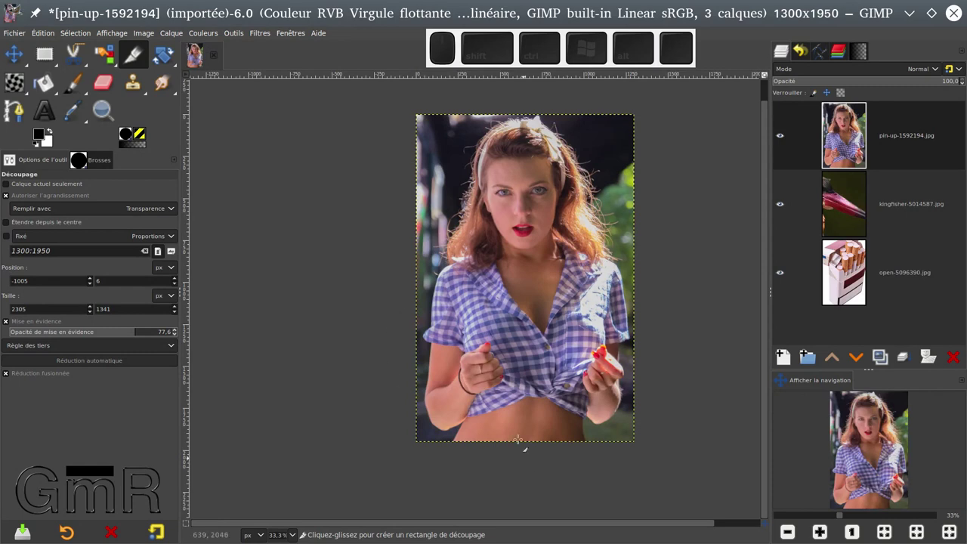
Step: Fill the enlarged crop with the foreground colour, apply and undo it, then set Current layer only with white fill
click(173, 216)
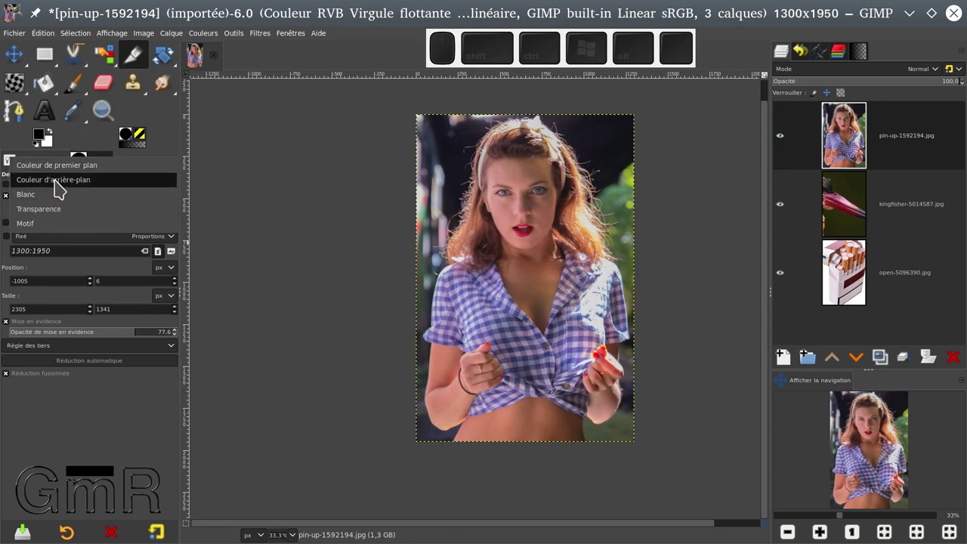
click(294, 250)
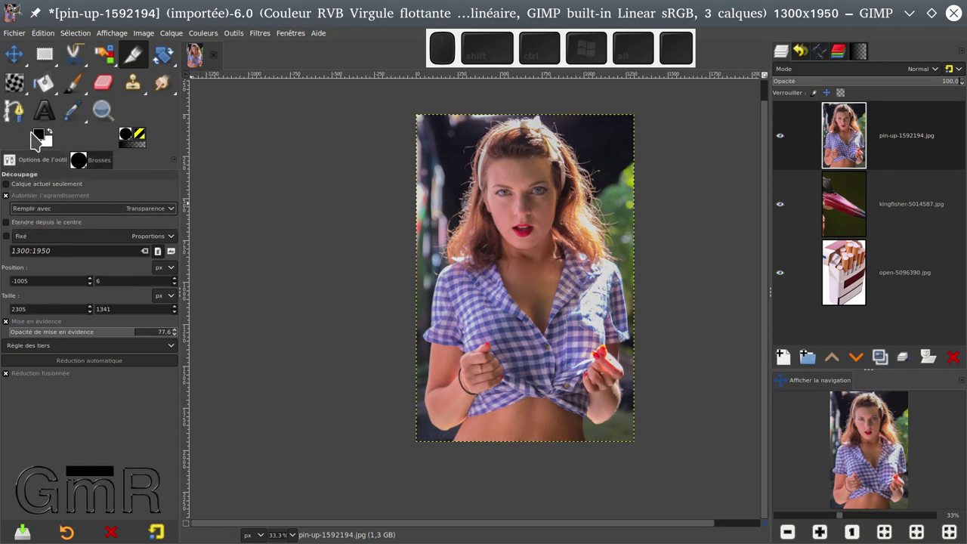
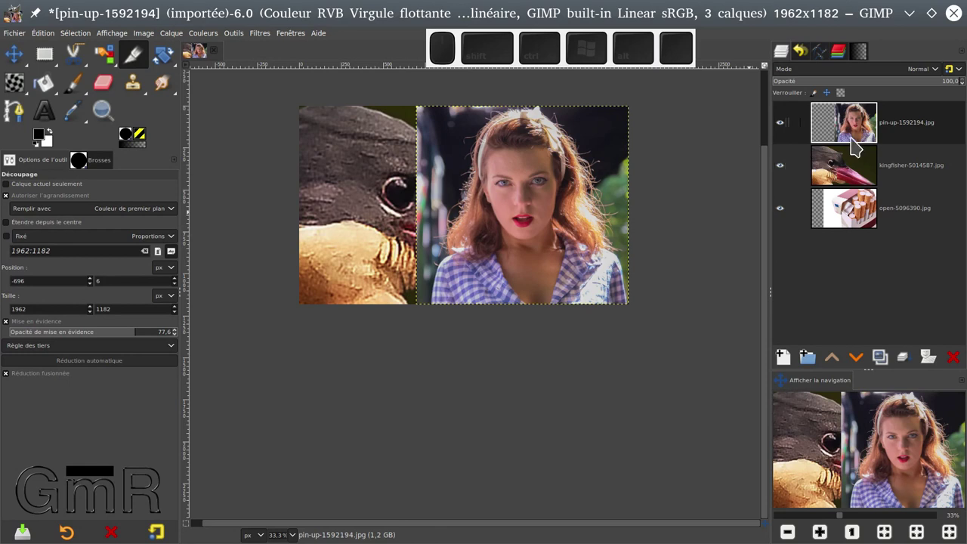
key(ctrl+z)
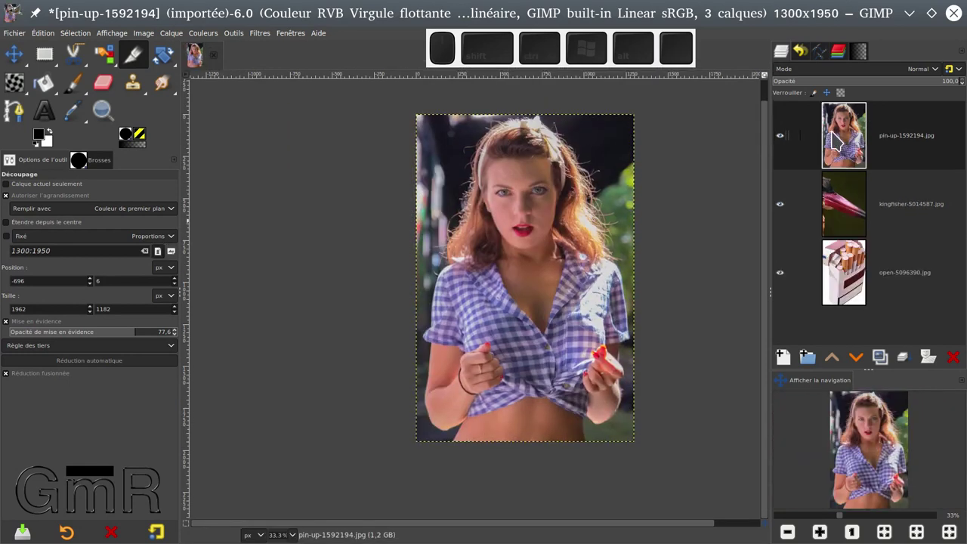
click(839, 136)
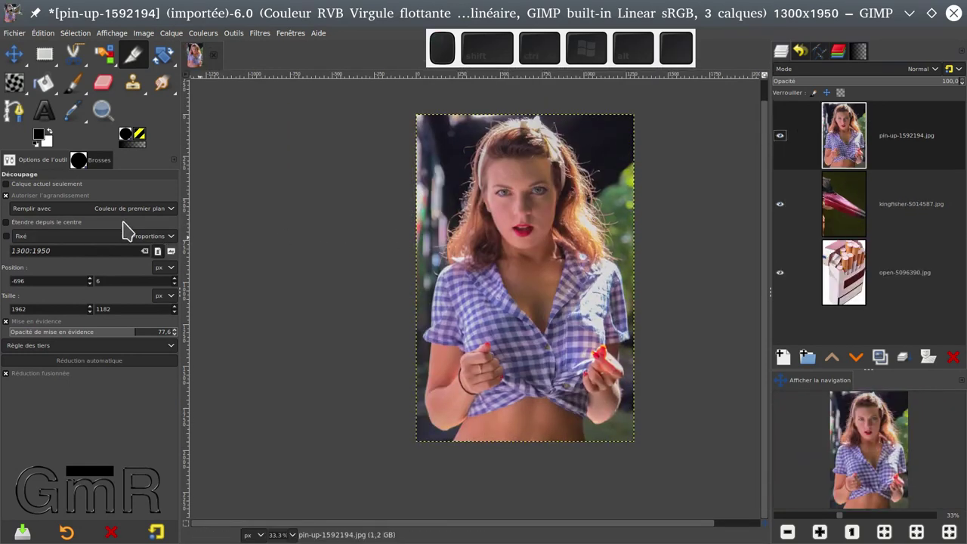
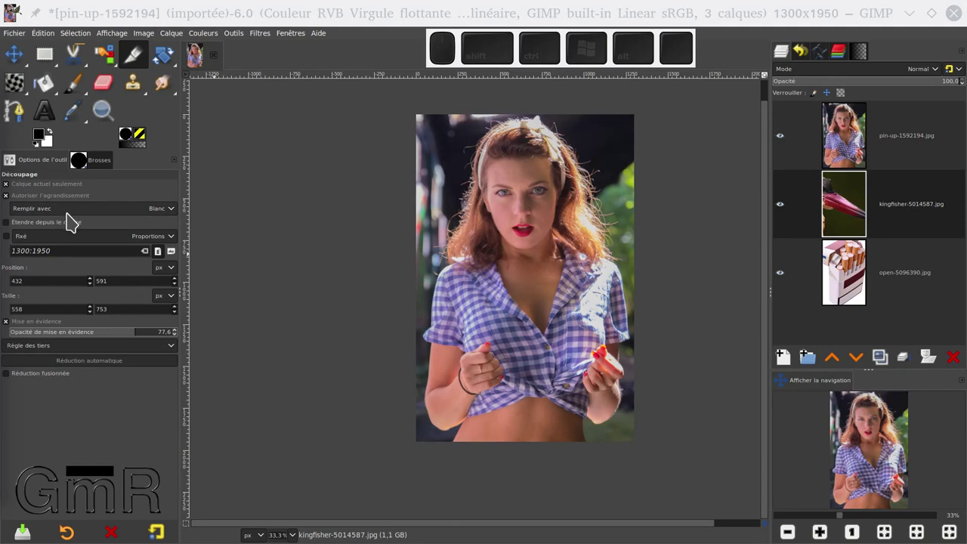
Step: Fill enlarged areas with a pattern, crop the kingfisher layer to a face box and undo it
drag(72, 218, 76, 249)
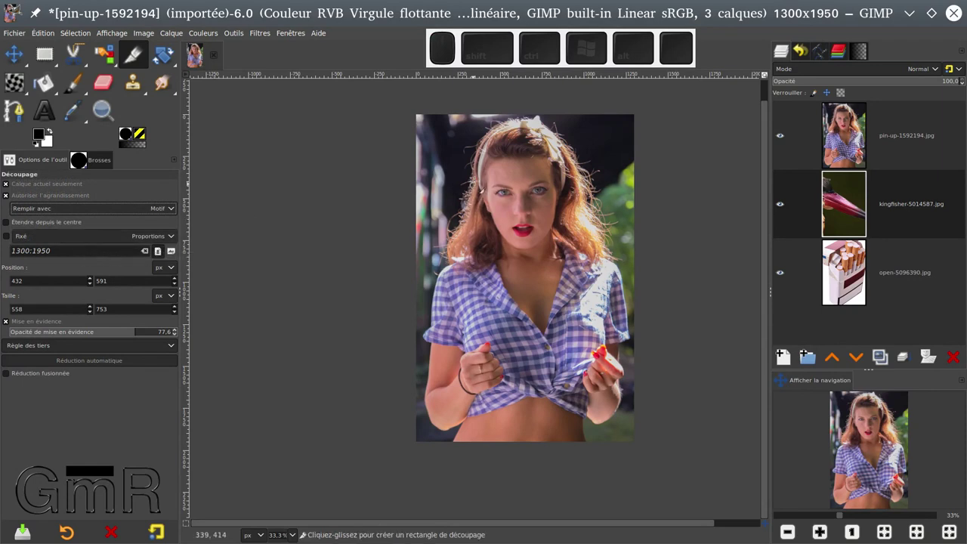
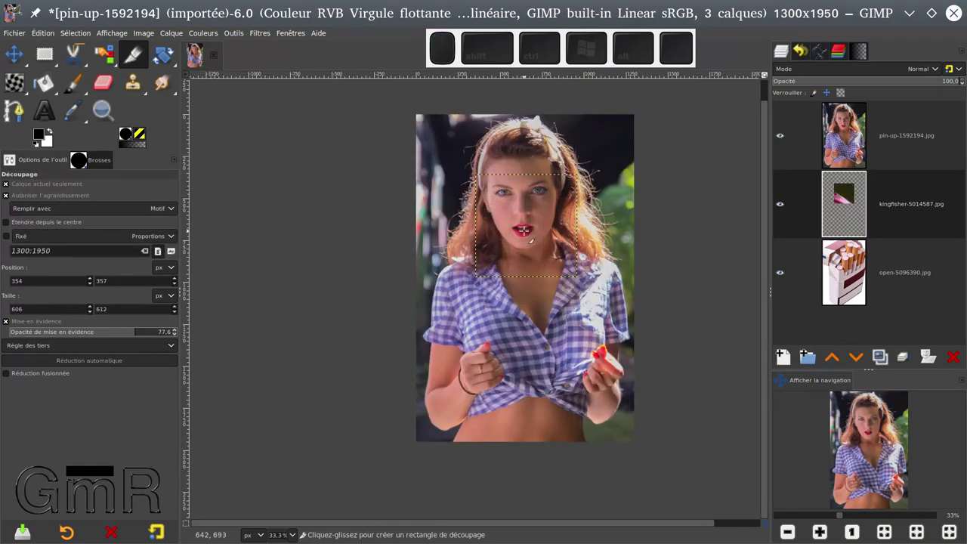
key(ctrl+z)
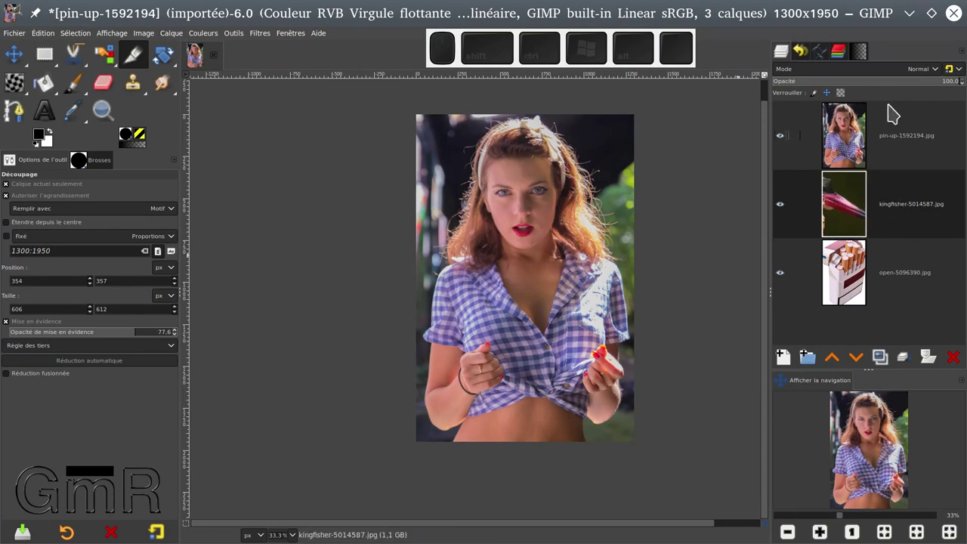
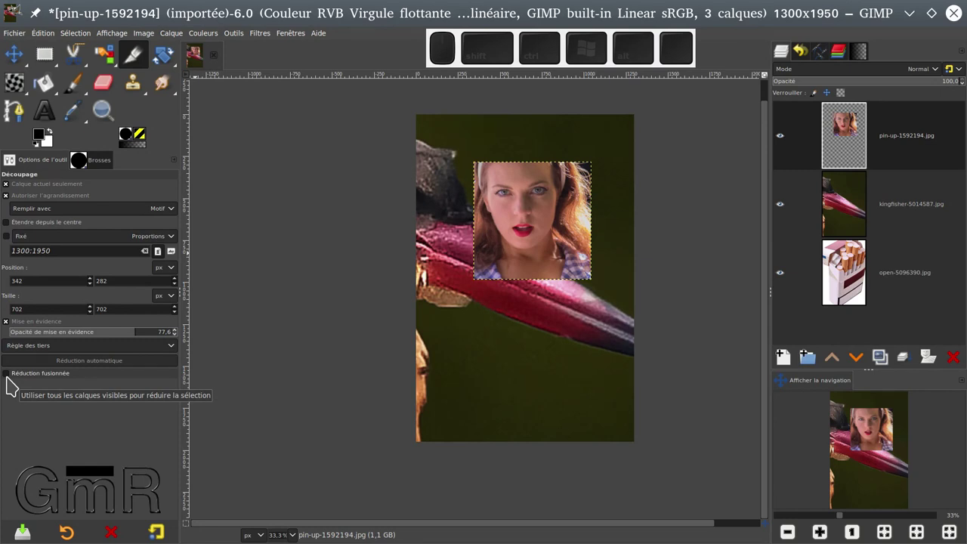
Step: Enable Shrink merged, untick Current layer only, and make the kingfisher layer active
click(15, 387)
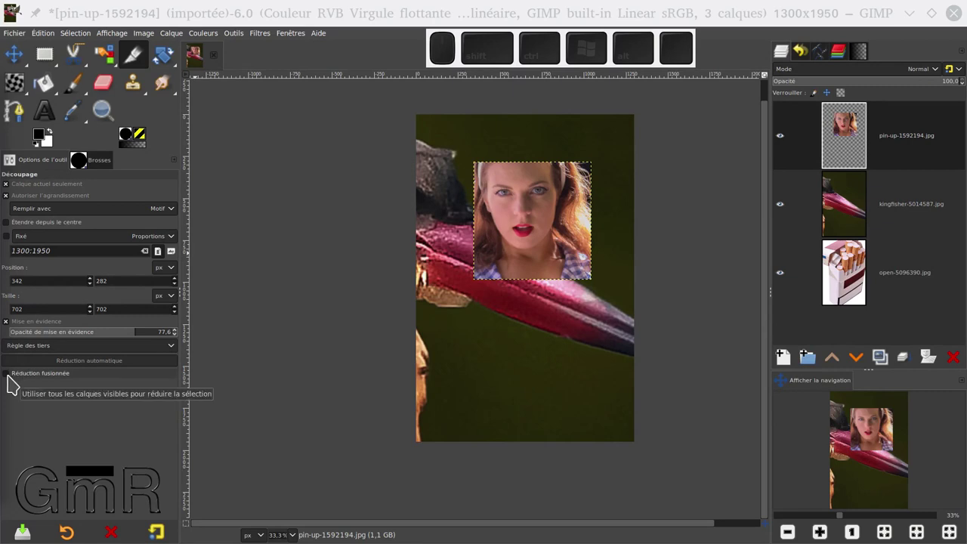
click(15, 385)
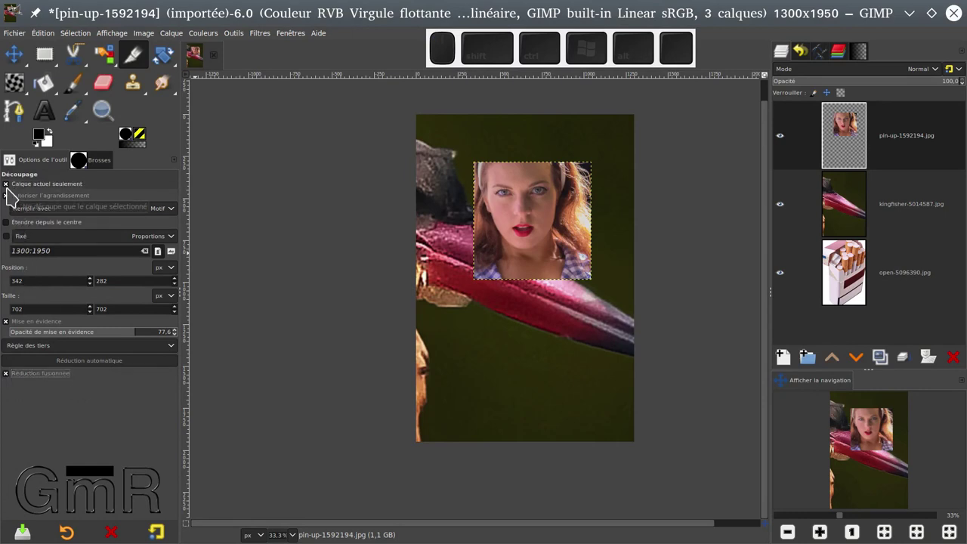
click(8, 192)
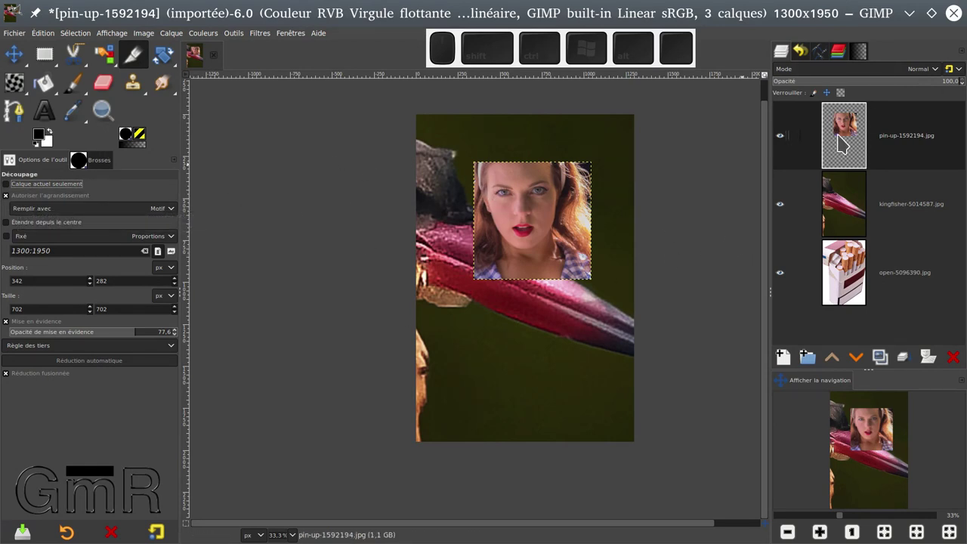
click(846, 141)
click(861, 204)
Step: Delete the kingfisher layer so the cropped face sits over the cigarette pack
click(957, 365)
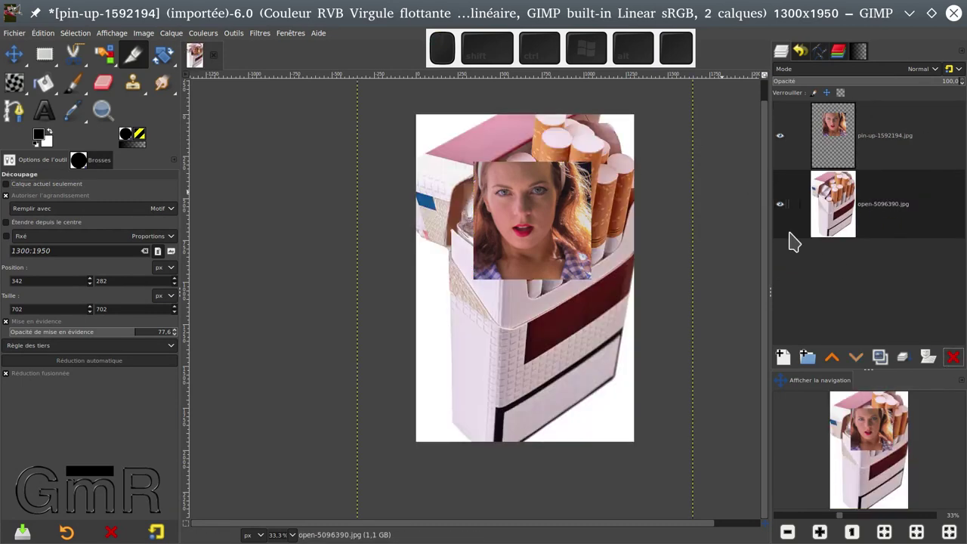
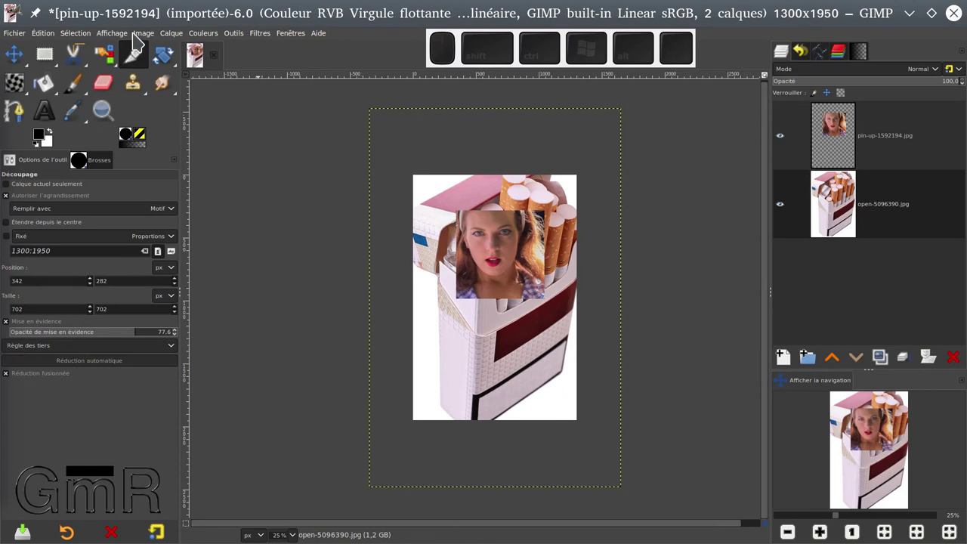
Step: Fit the canvas to the layers, then fuzzy-select the white background around the pack
click(144, 43)
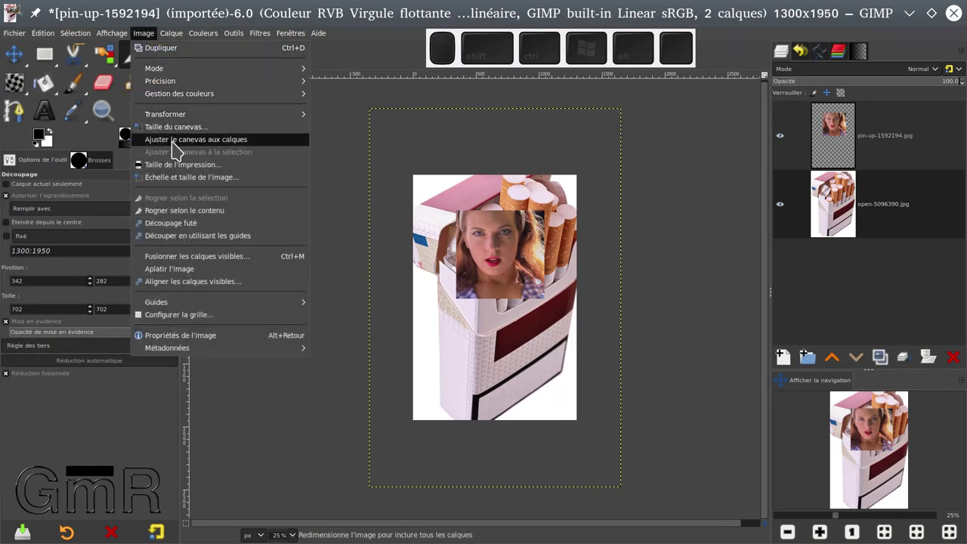
click(219, 153)
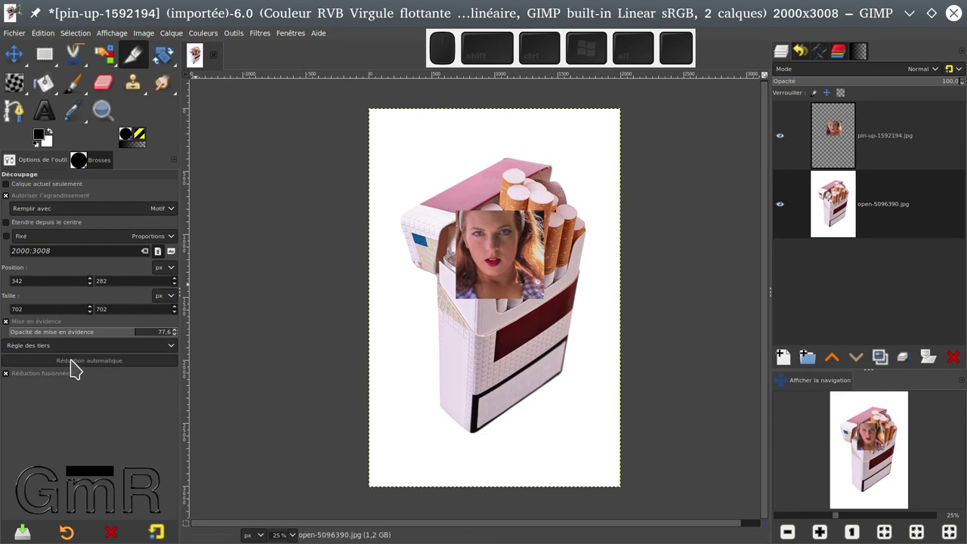
click(76, 369)
click(87, 371)
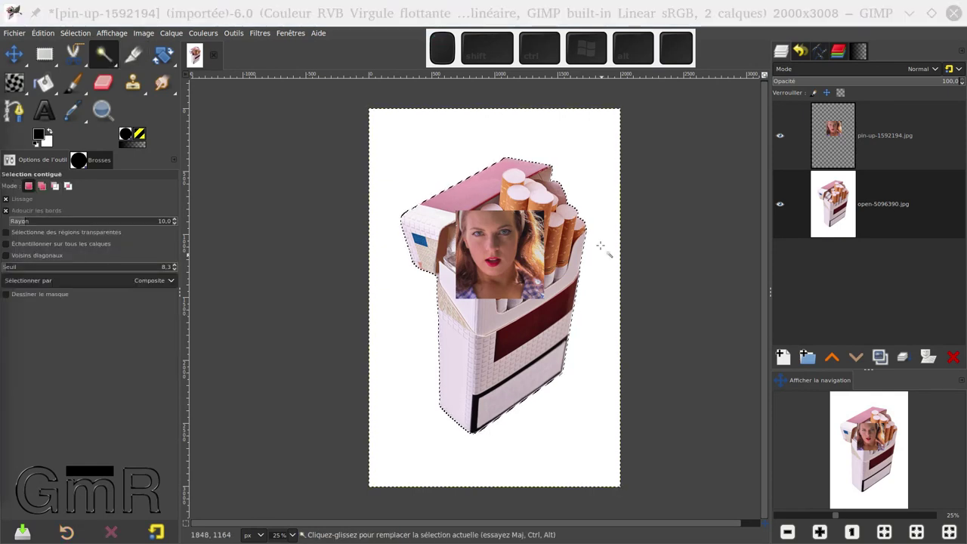
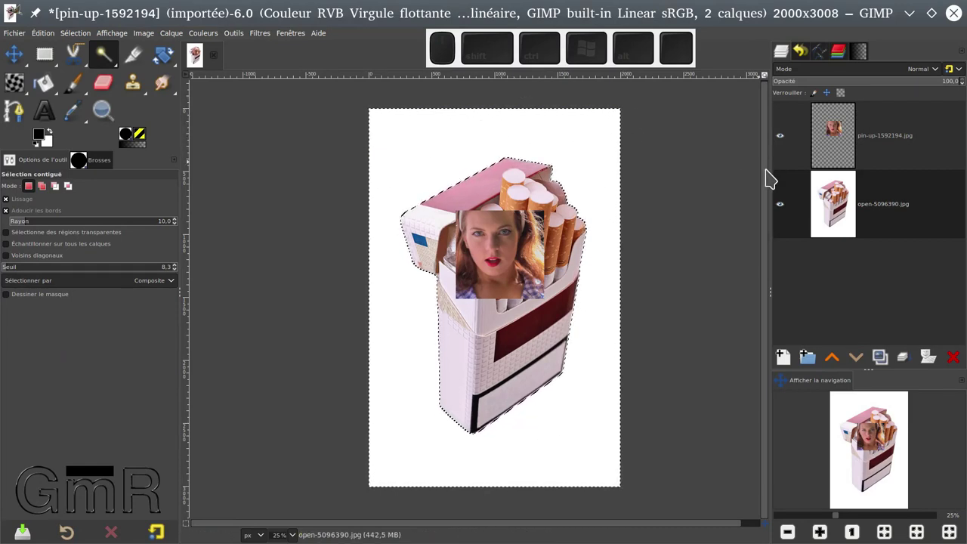
Step: Erase the selected white background to transparency and return to cropping
key(Delete)
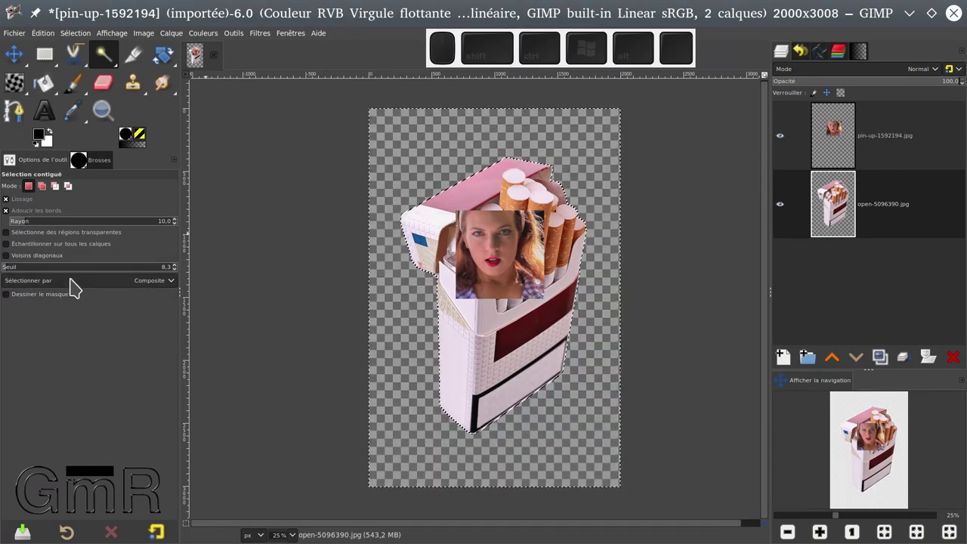
click(134, 61)
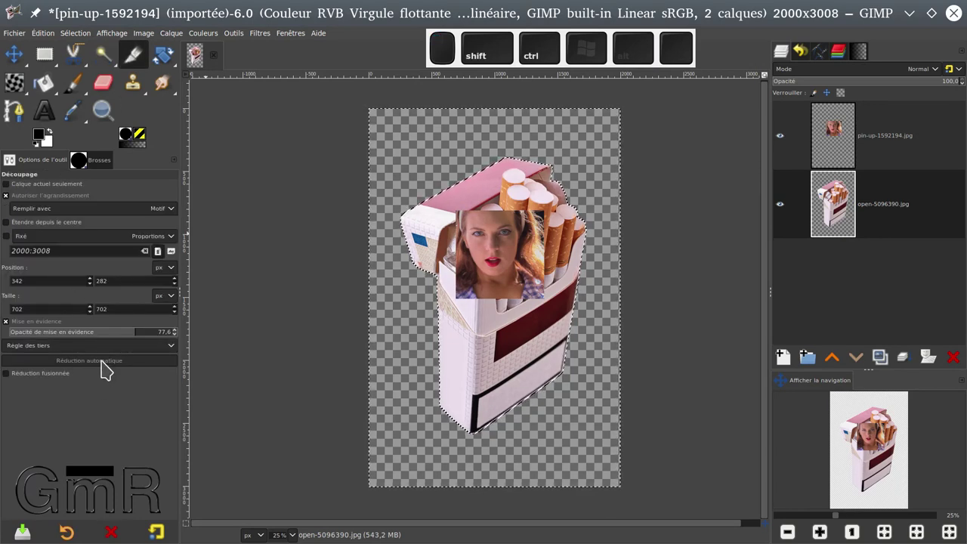
Step: Deselect everything and lay a crop rectangle around the cigarette pack on the transparent canvas
key(ctrl+shift+a)
click(97, 367)
click(97, 368)
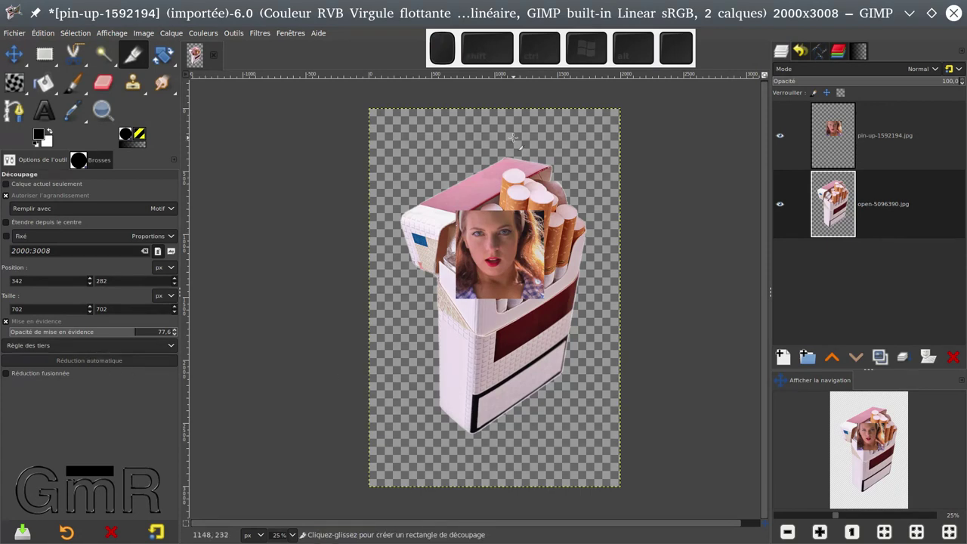
click(106, 372)
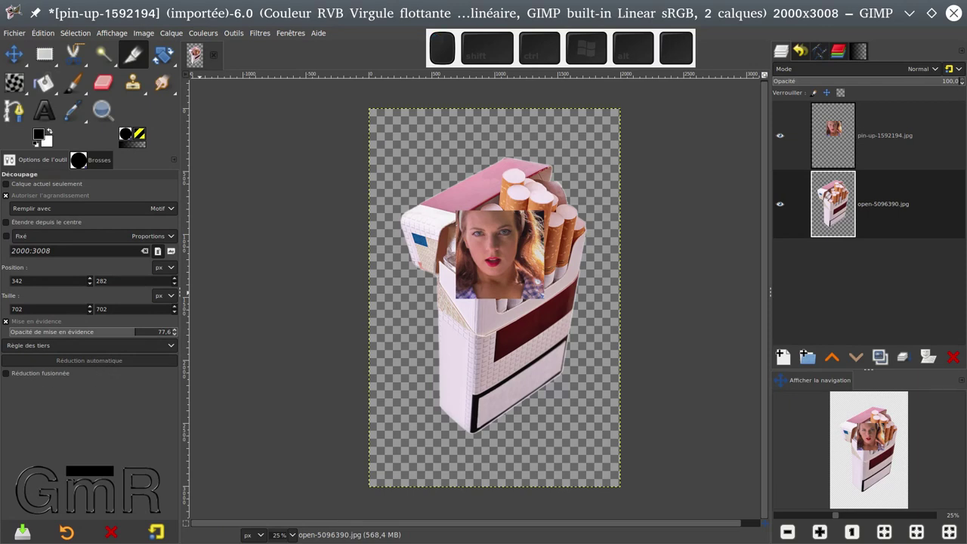
scroll(down, 3)
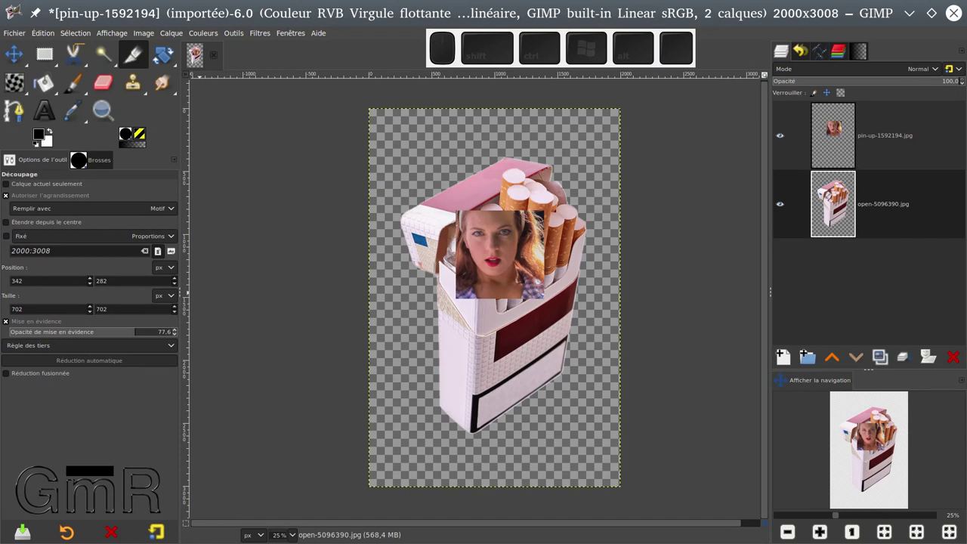
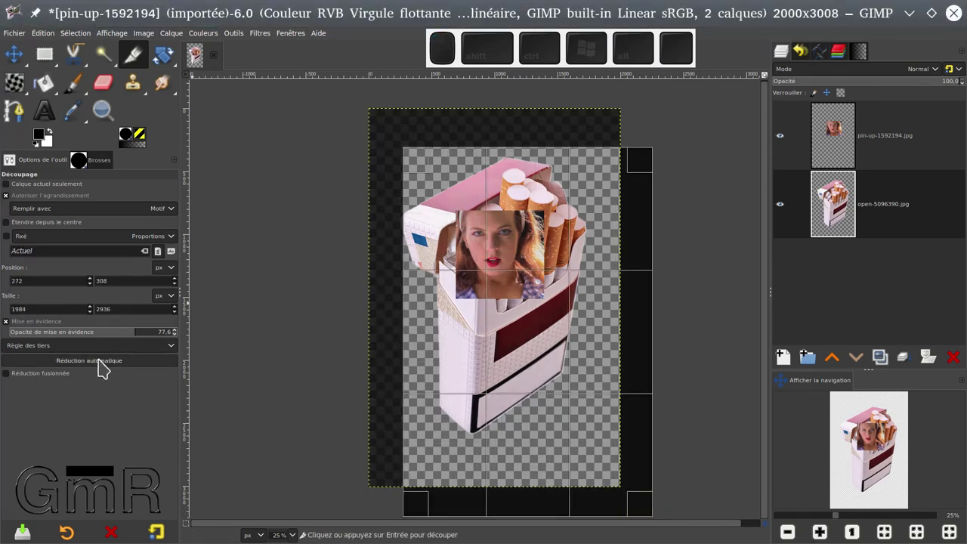
Step: Auto-shrink the crop rectangle to the pack's content around the portrait layer
click(106, 365)
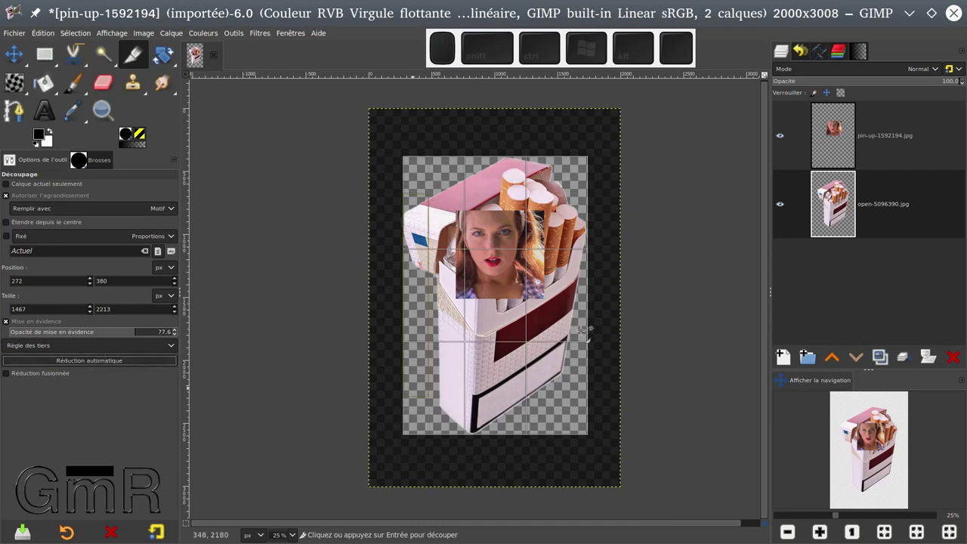
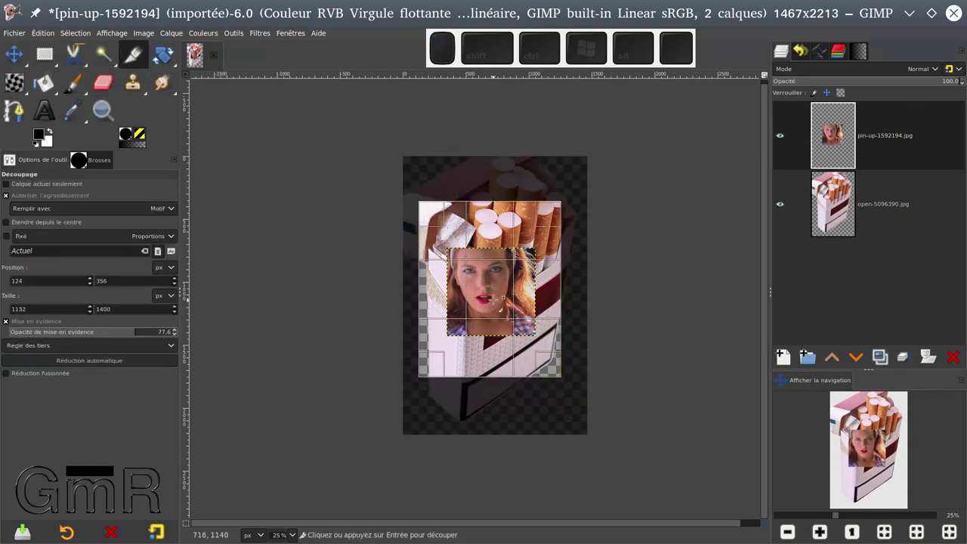
click(96, 368)
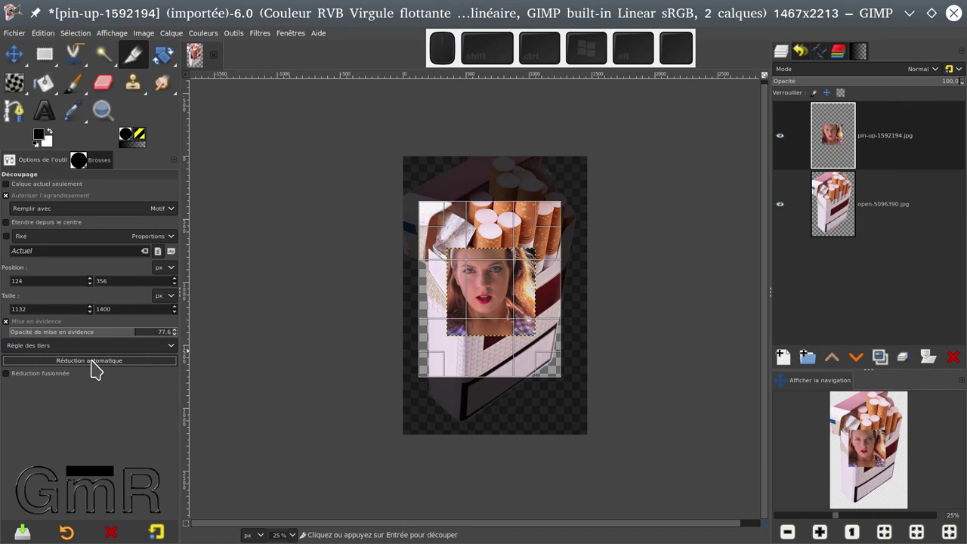
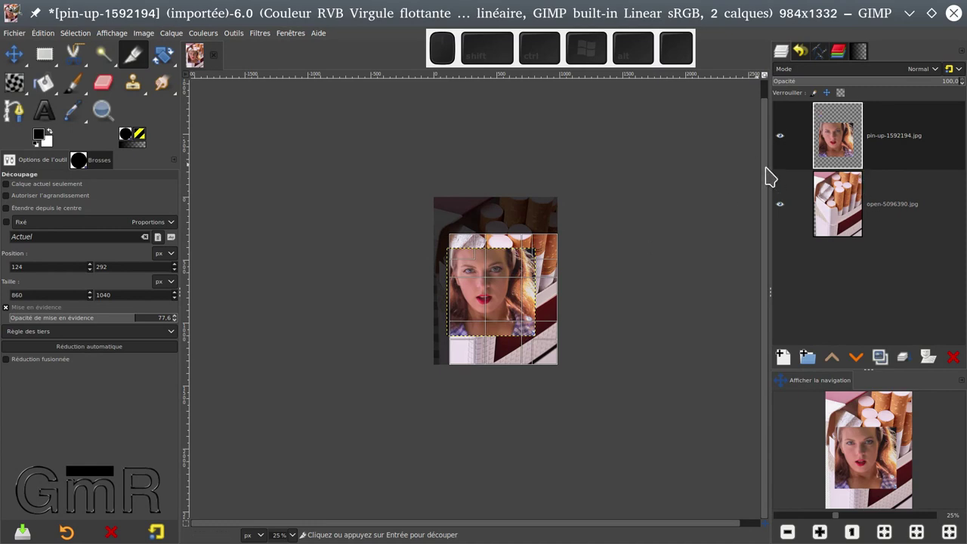
Step: Undo the crop and earlier edits until the full pack on its white background returns
key(ctrl+shift+a)
key(Escape)
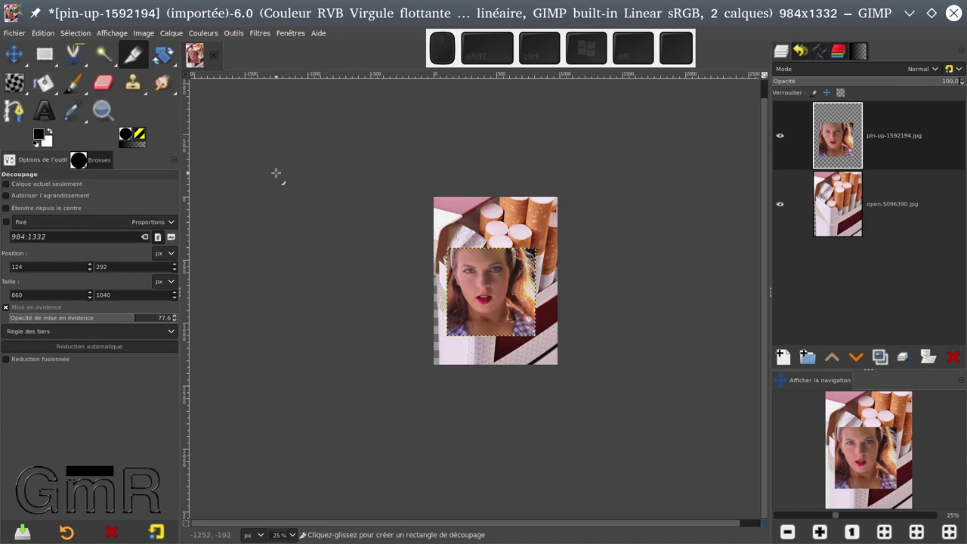
key(ctrl+z)
key(ctrl+z)
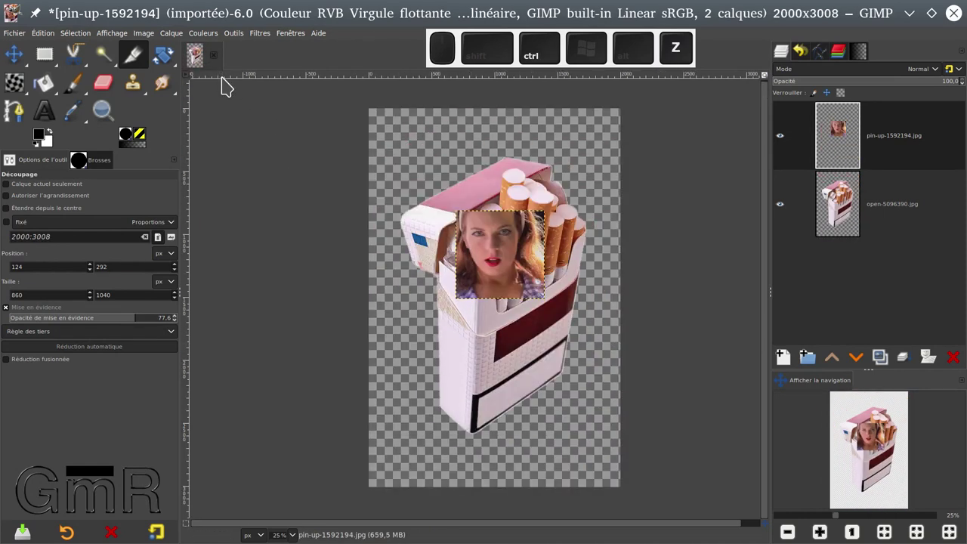
key(ctrl+z)
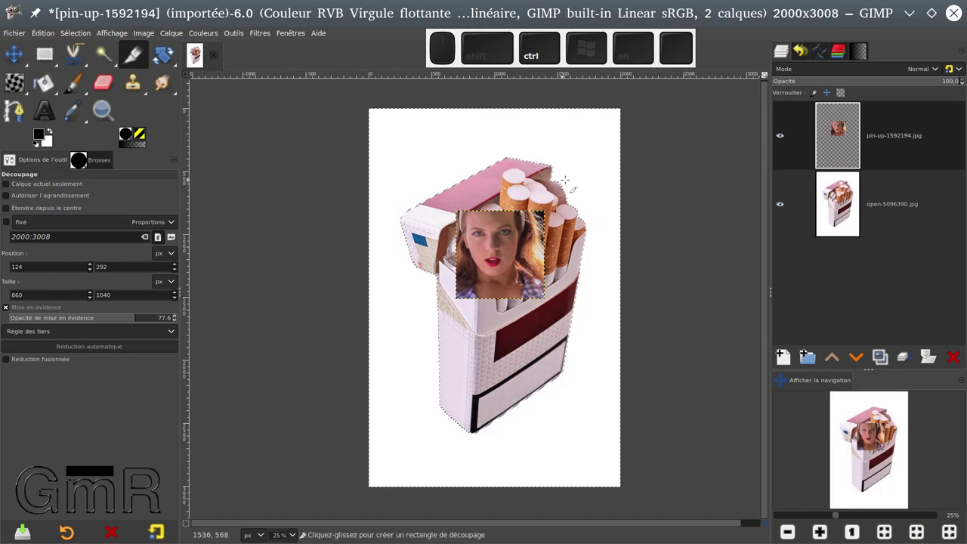
key(ctrl+shift+a)
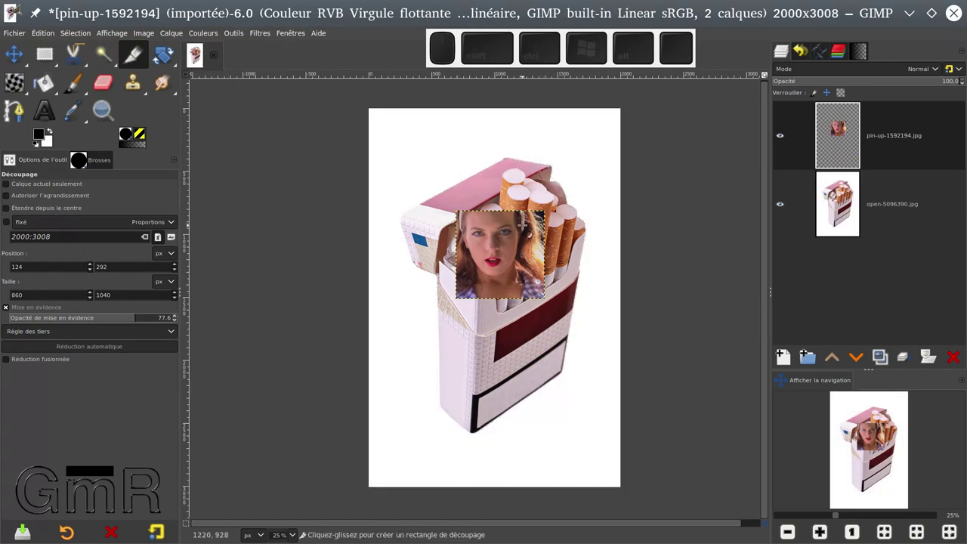
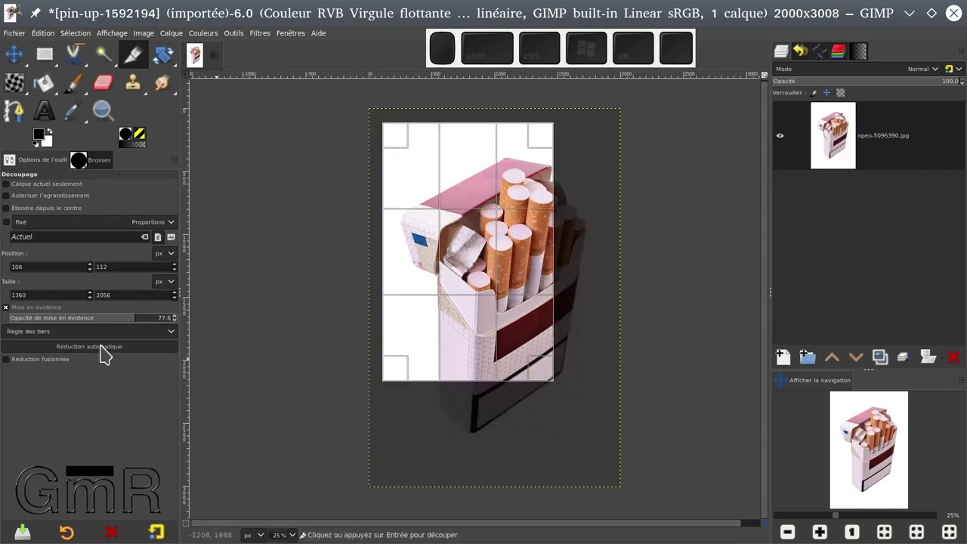
Step: Auto-shrink the crop rectangle to the pack and adjust its edges closely around it
click(78, 352)
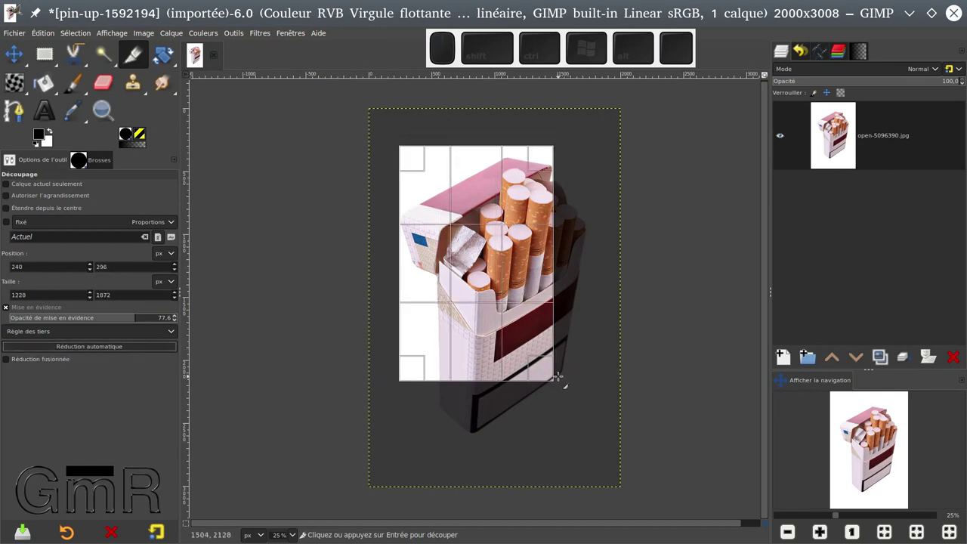
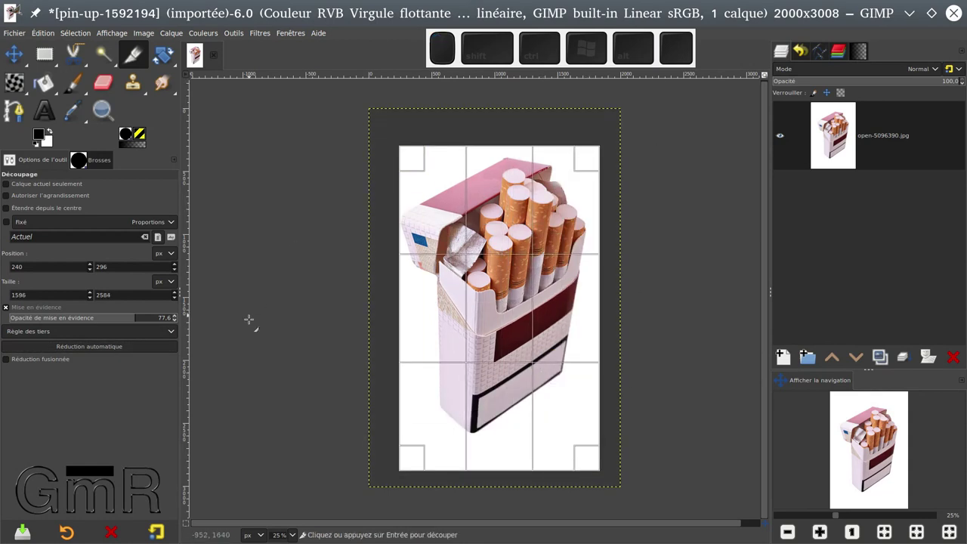
click(129, 353)
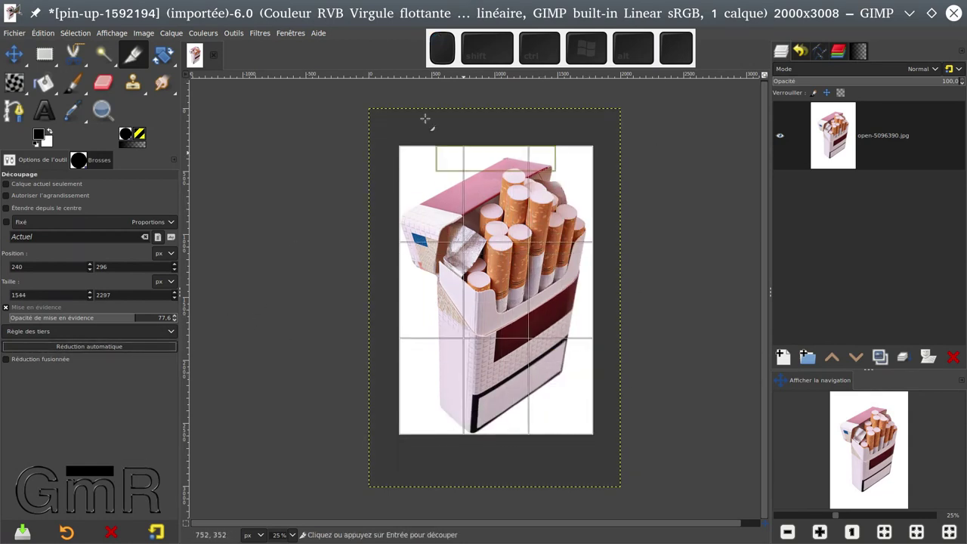
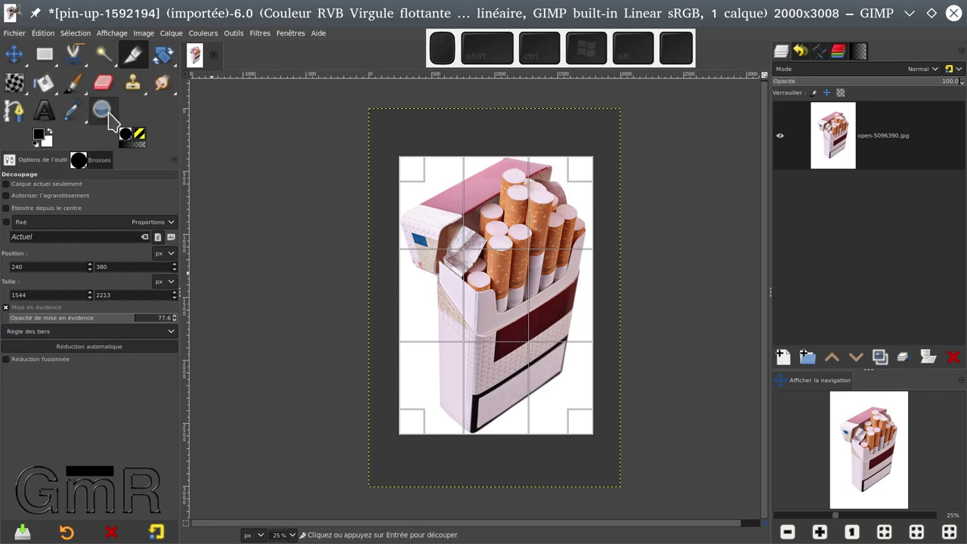
Step: Switch to the Move tool and cancel the pending crop rectangle
click(23, 63)
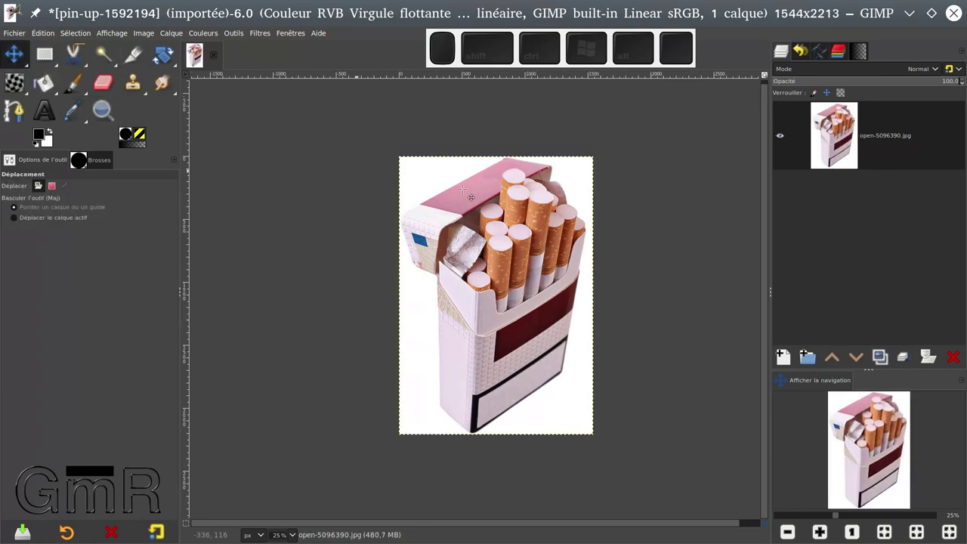
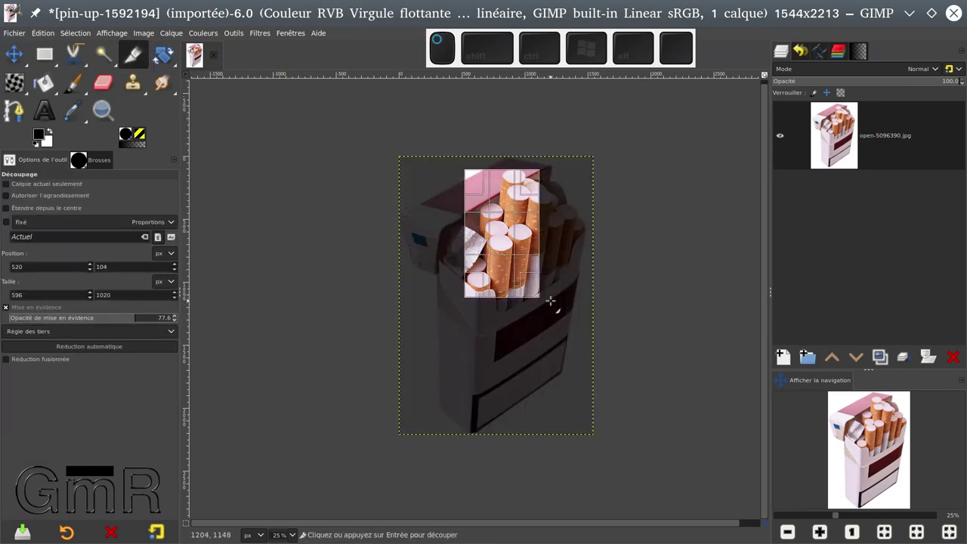
key(Escape)
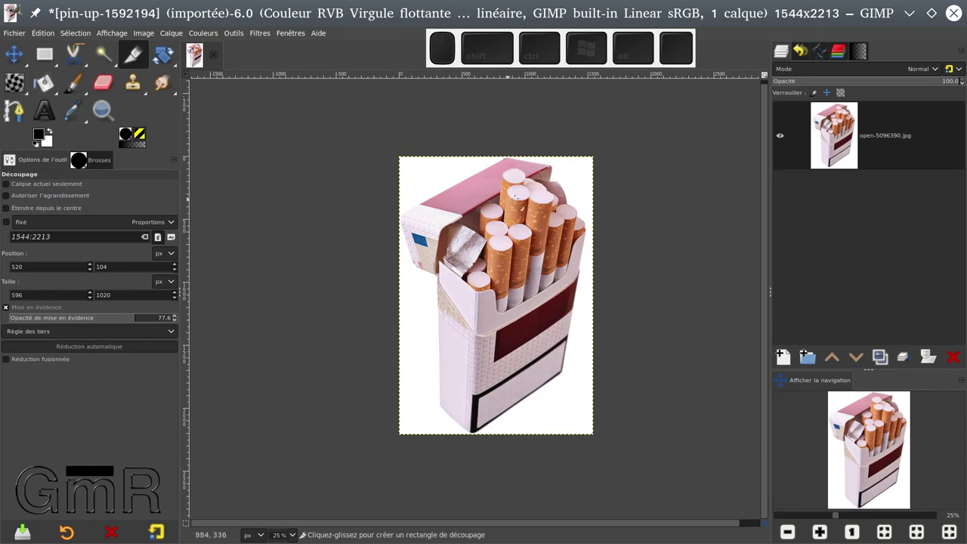
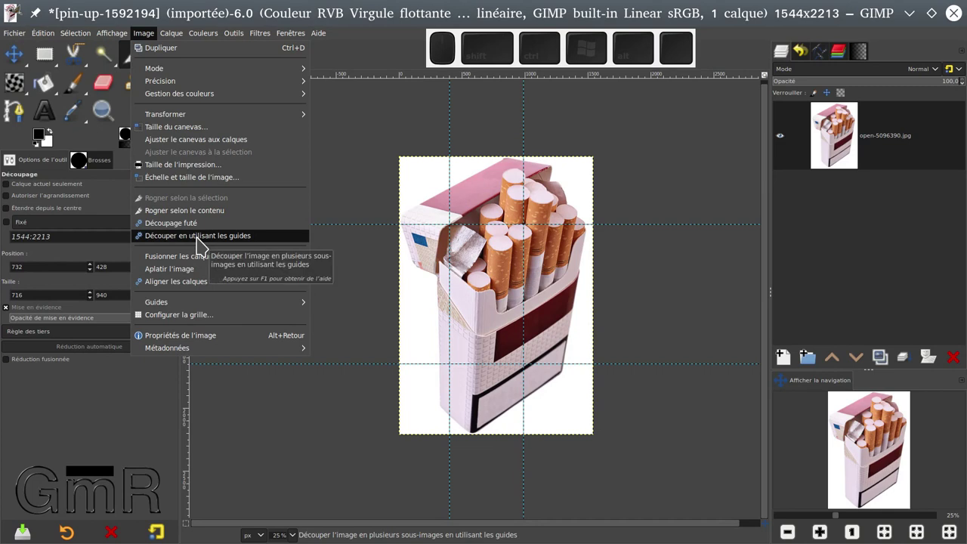
Step: Run Slice Using Guides so the pack splits into separate sub-image tabs
click(204, 244)
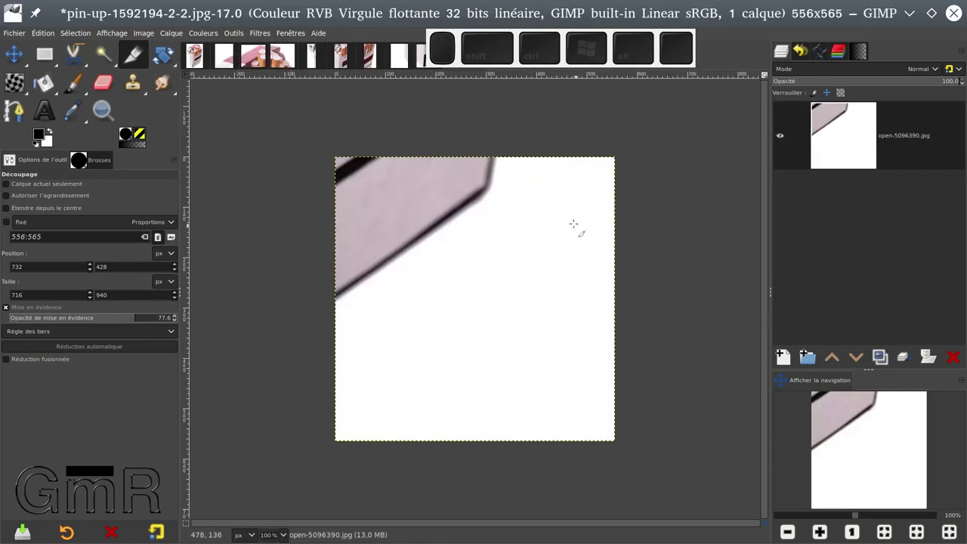
drag(464, 64, 555, 75)
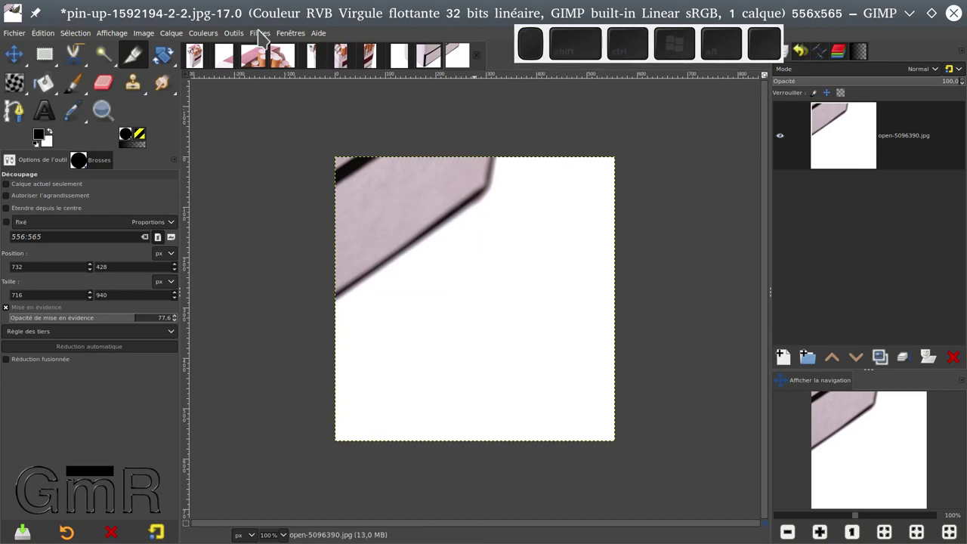
Step: Browse the original pack and the sliced pieces, including the cigarette tips and red band
click(199, 66)
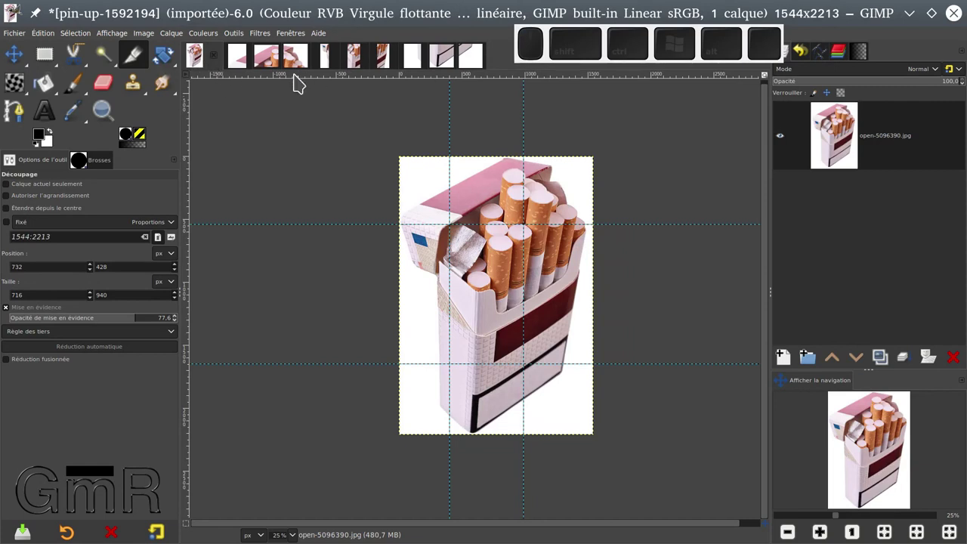
click(236, 65)
click(264, 62)
click(293, 62)
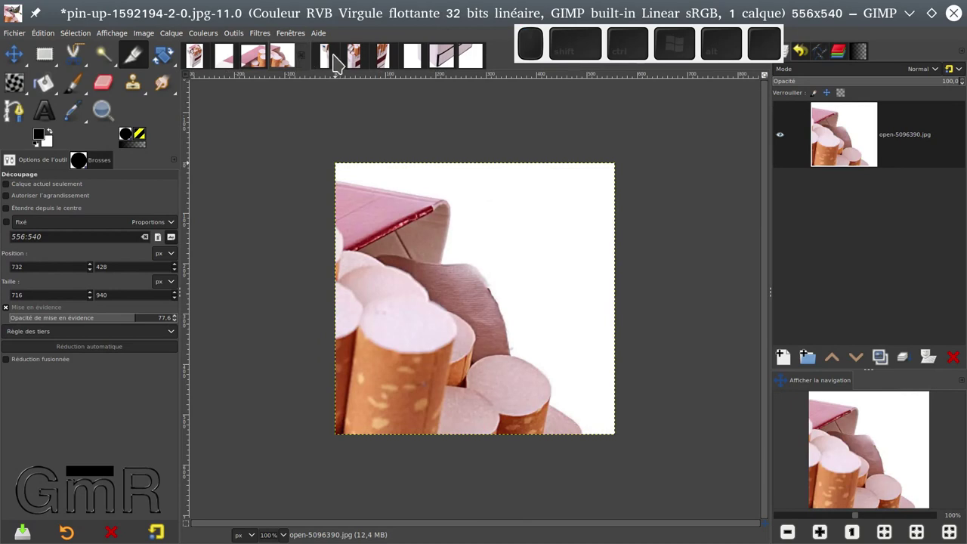
click(325, 63)
click(353, 65)
click(396, 65)
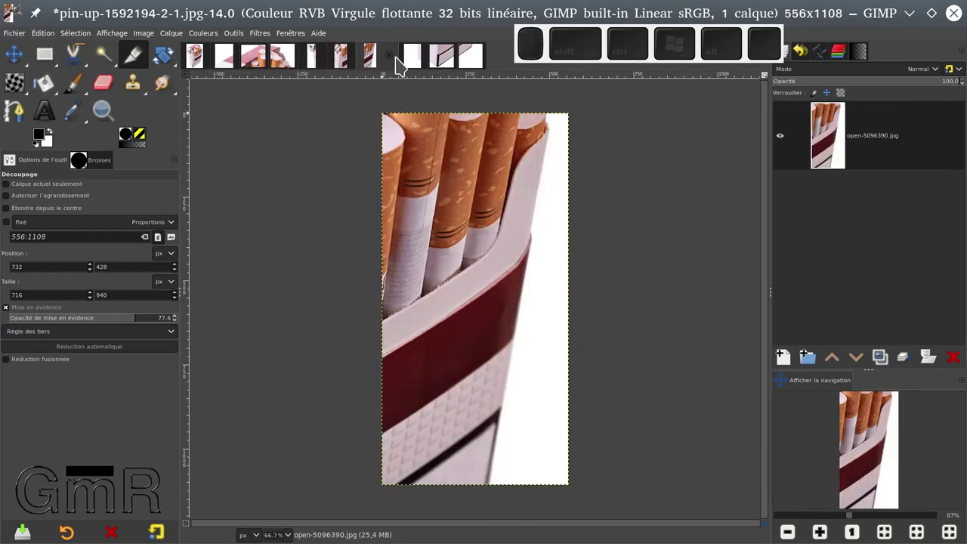
Step: Compare the original with the lower-corner piece, then settle on the top-left slice
click(199, 65)
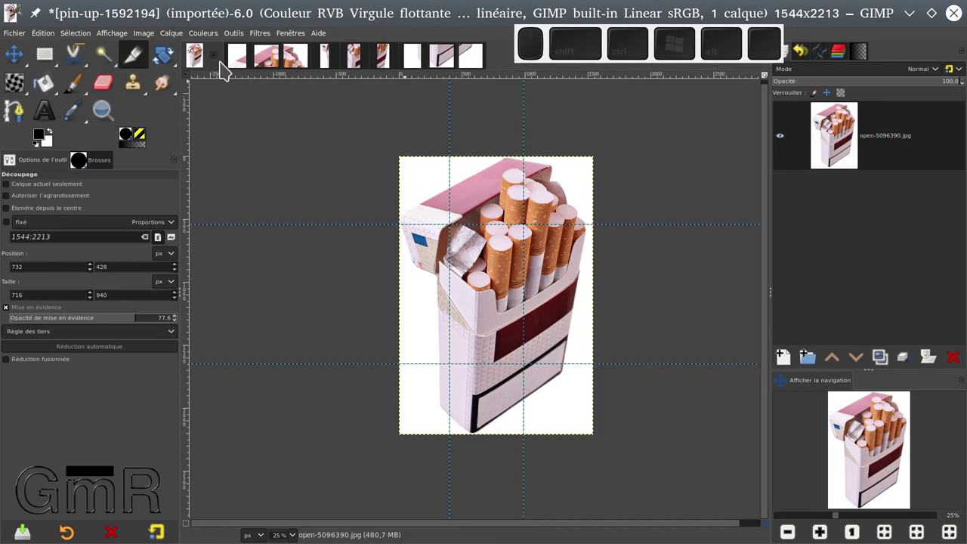
click(468, 64)
click(432, 63)
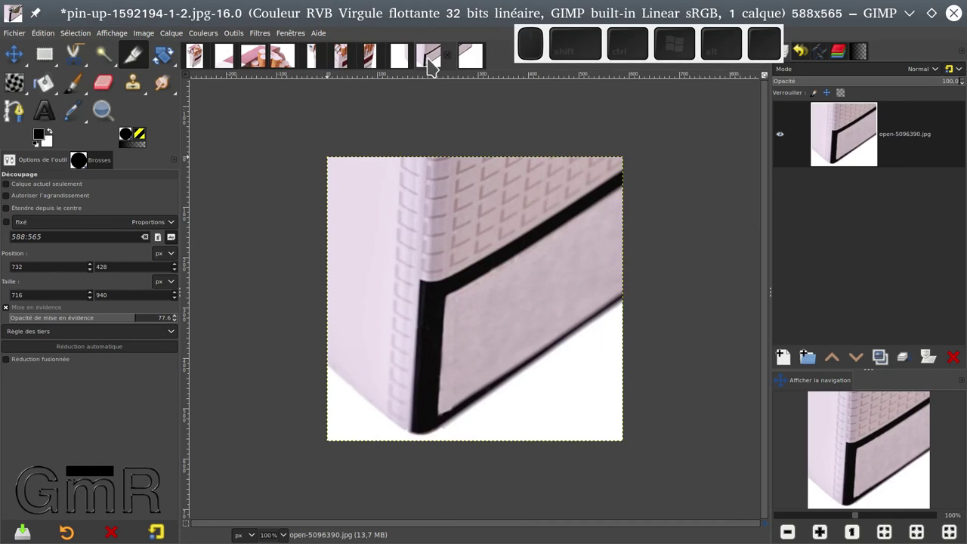
click(196, 64)
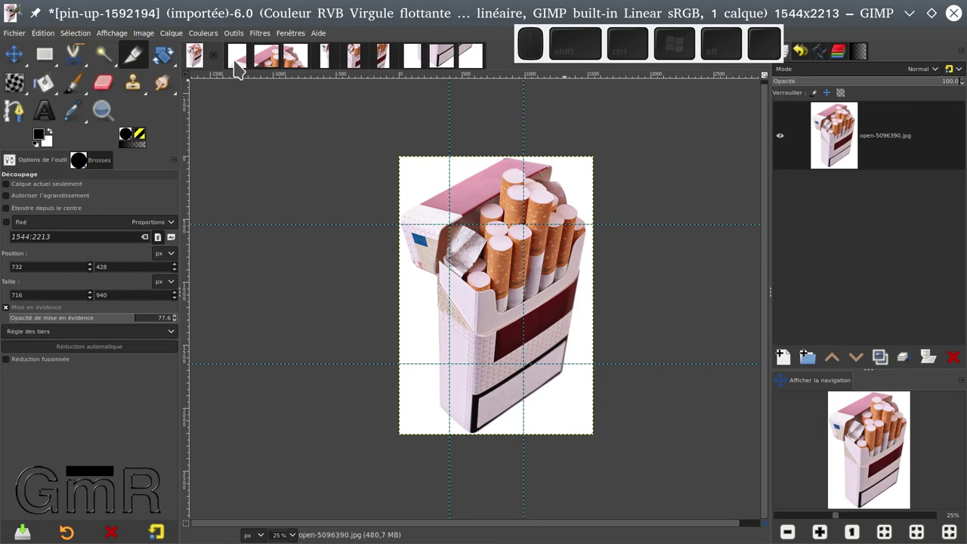
click(239, 69)
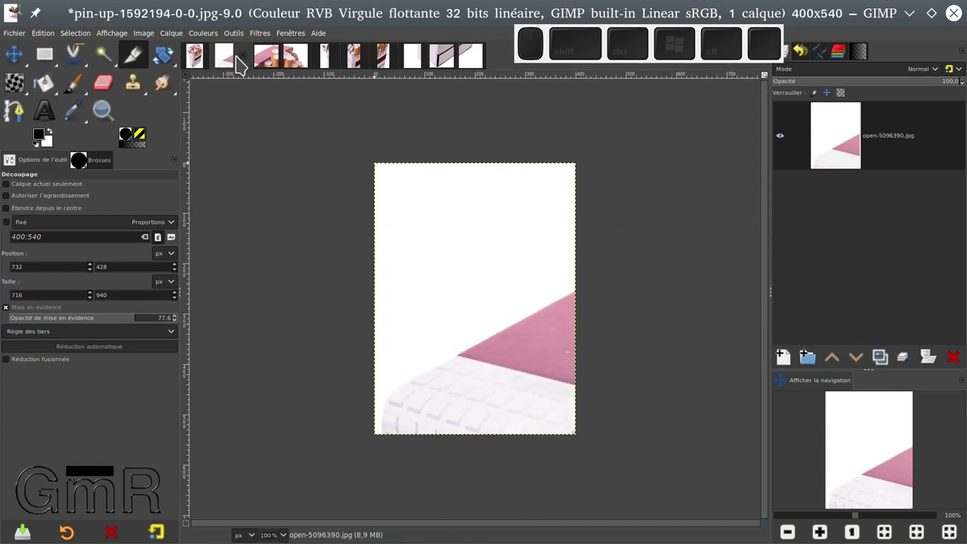